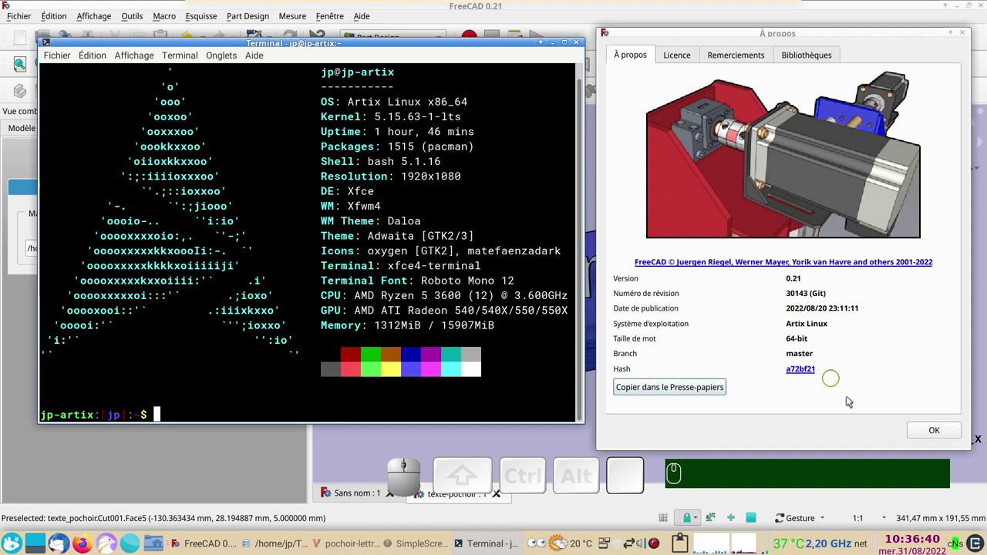
Dismiss the version window and show the wave image texture on the banner again
click(929, 434)
drag(767, 391, 613, 402)
drag(428, 381, 448, 391)
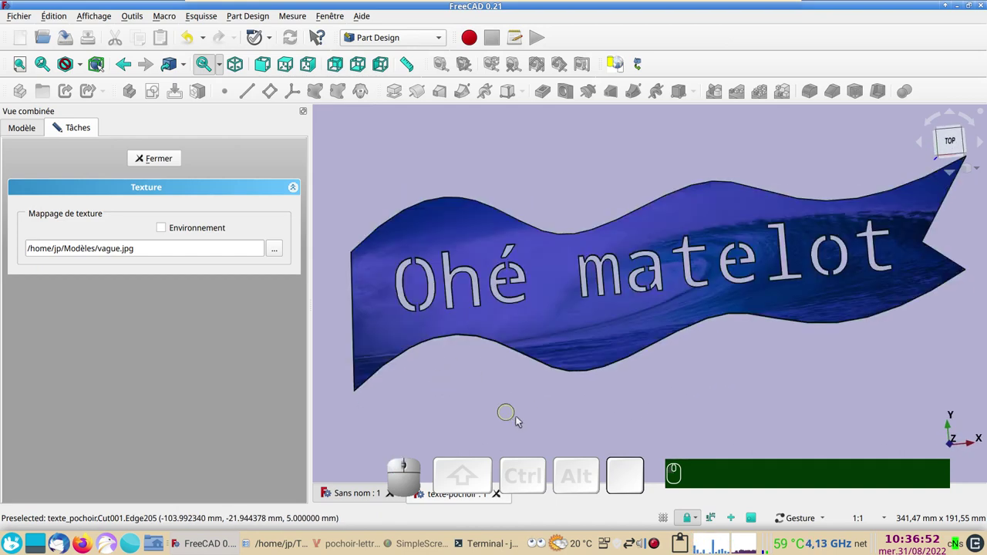
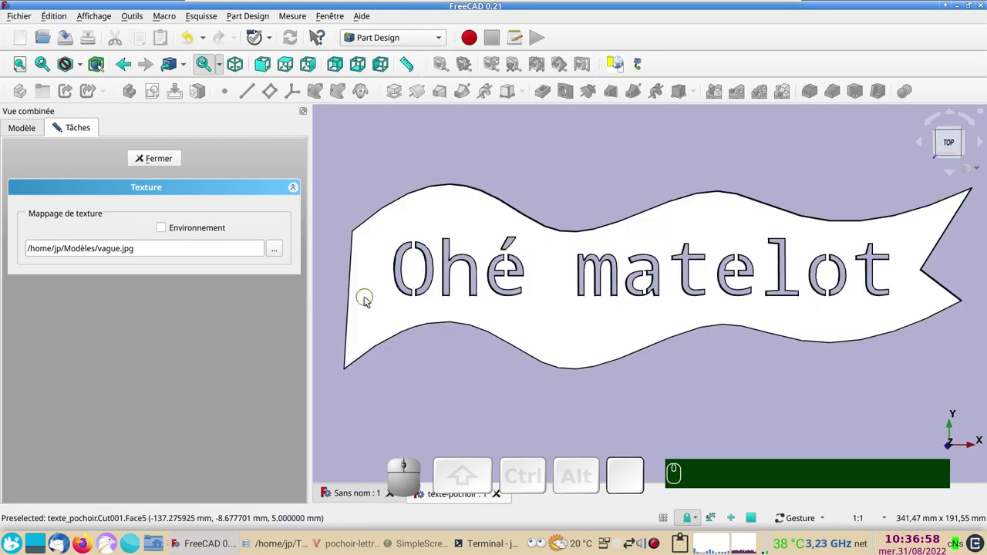
click(475, 390)
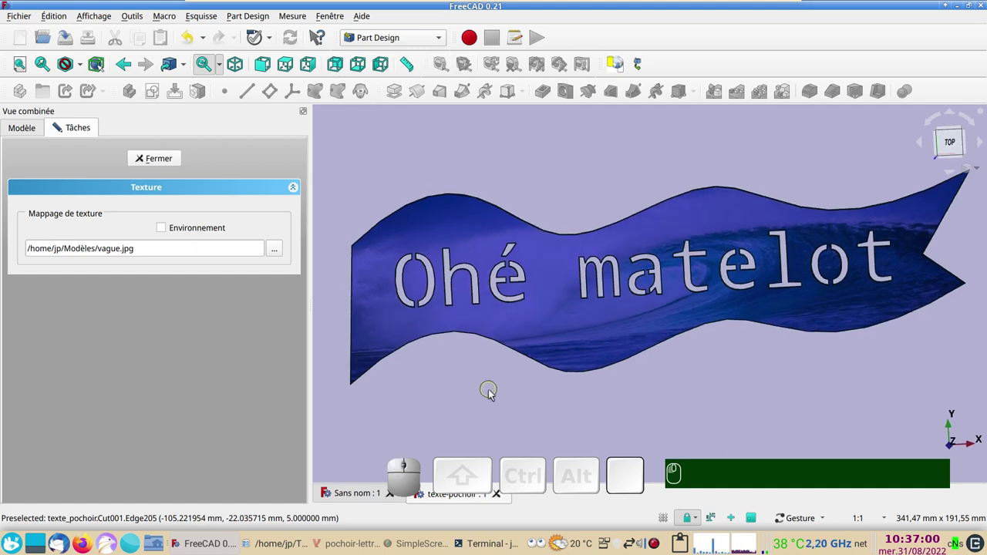
Inspect the textured 'Ohé matelot' banner, then close the finished document
scroll(up, 3)
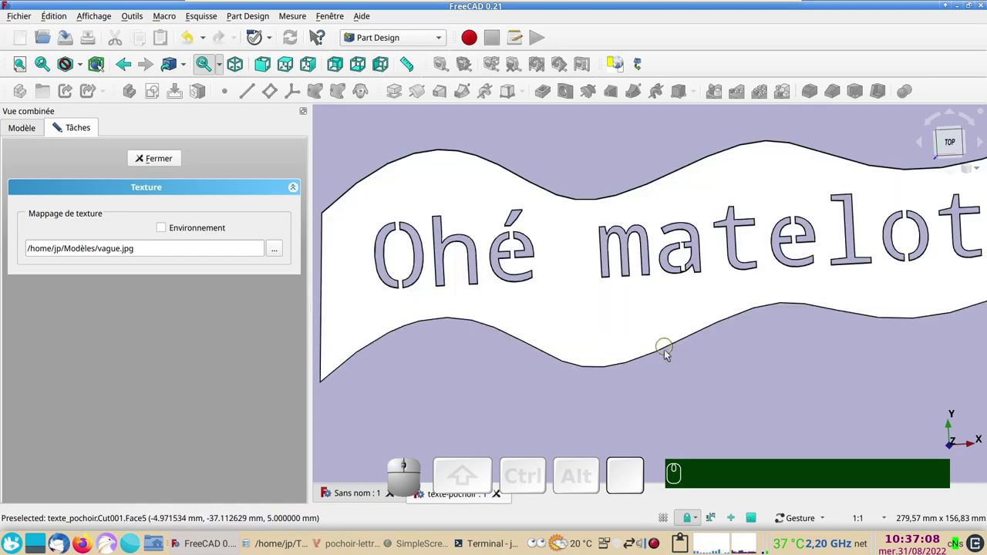
scroll(down, 3)
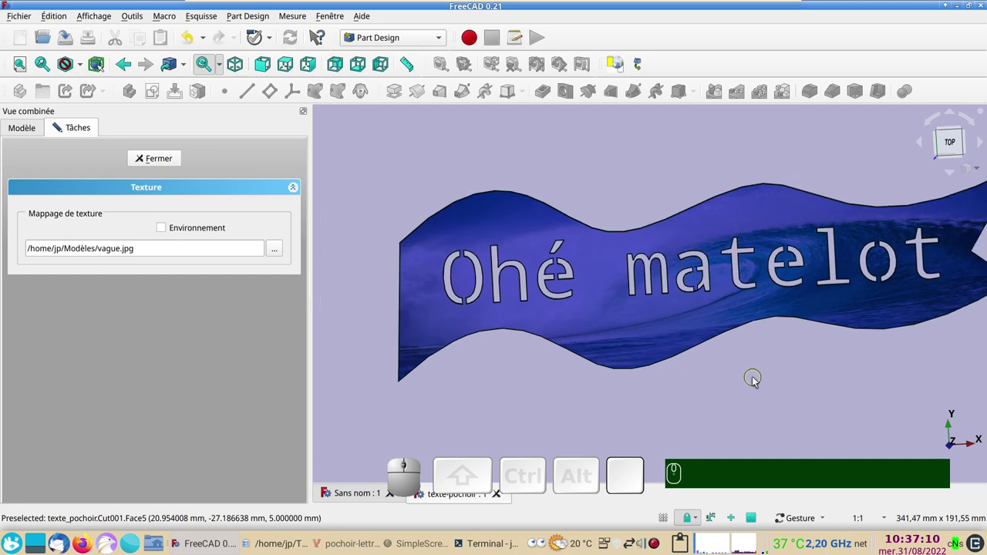
right_click(765, 388)
drag(794, 399, 734, 403)
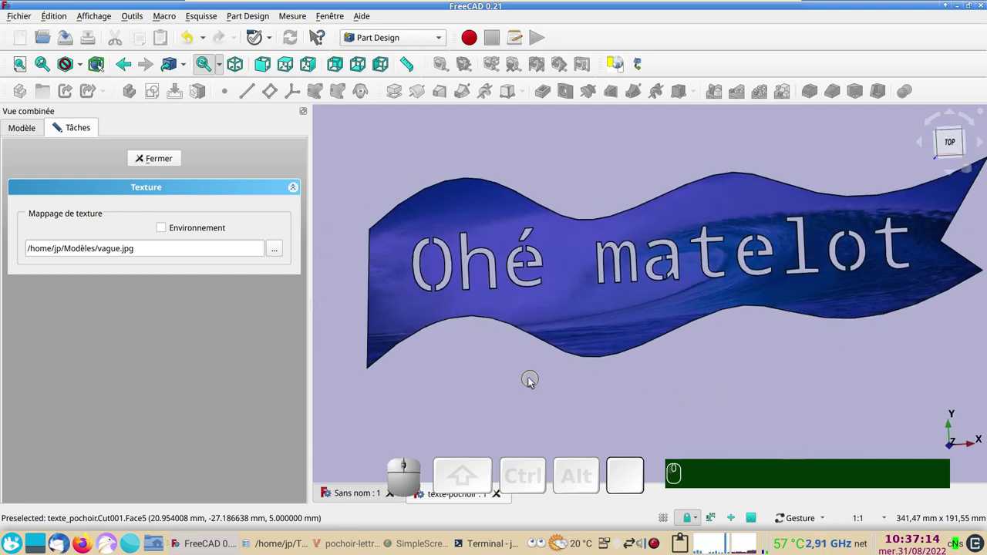
click(532, 383)
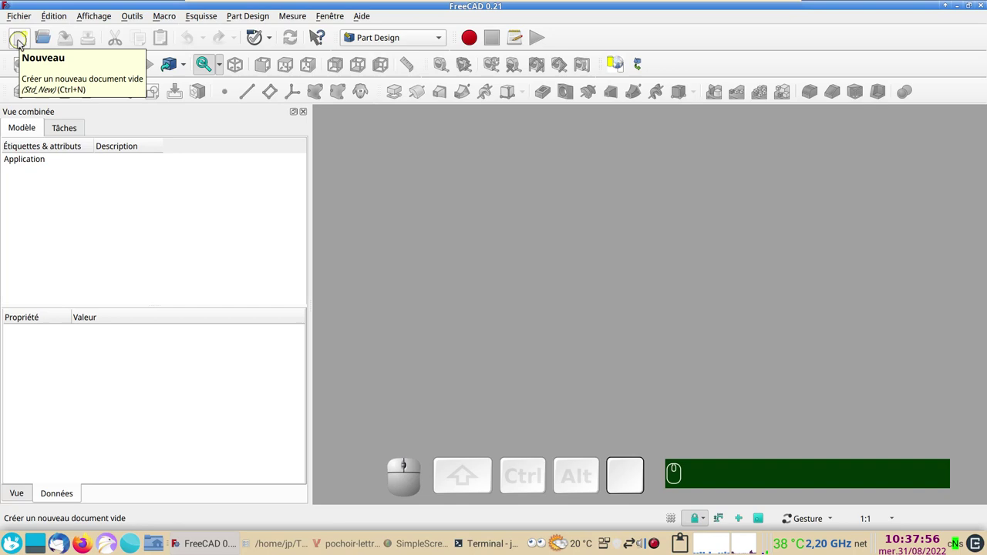
Create a new document in the Draft workbench, viewed from the top with the working plane on Auto
click(23, 42)
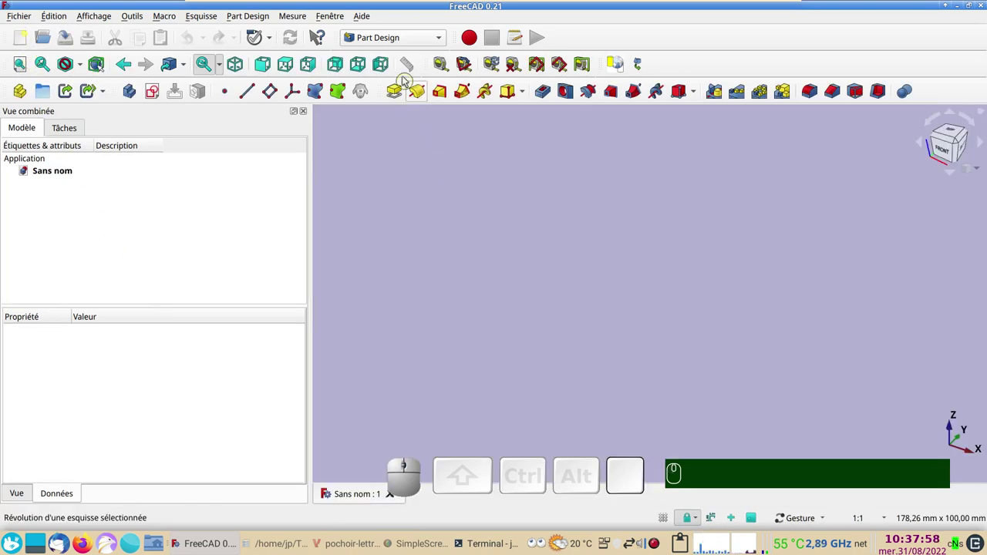
click(402, 42)
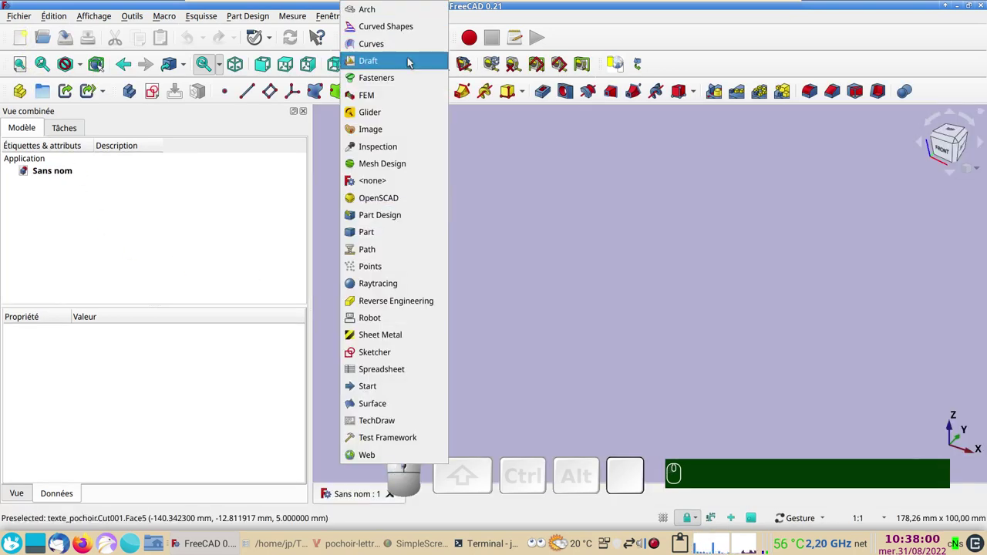
click(412, 62)
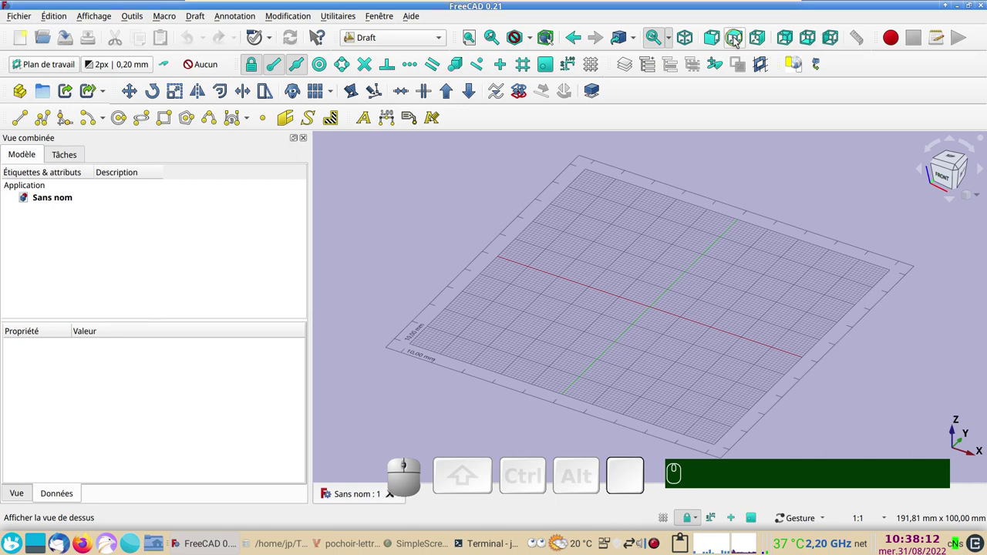
click(738, 38)
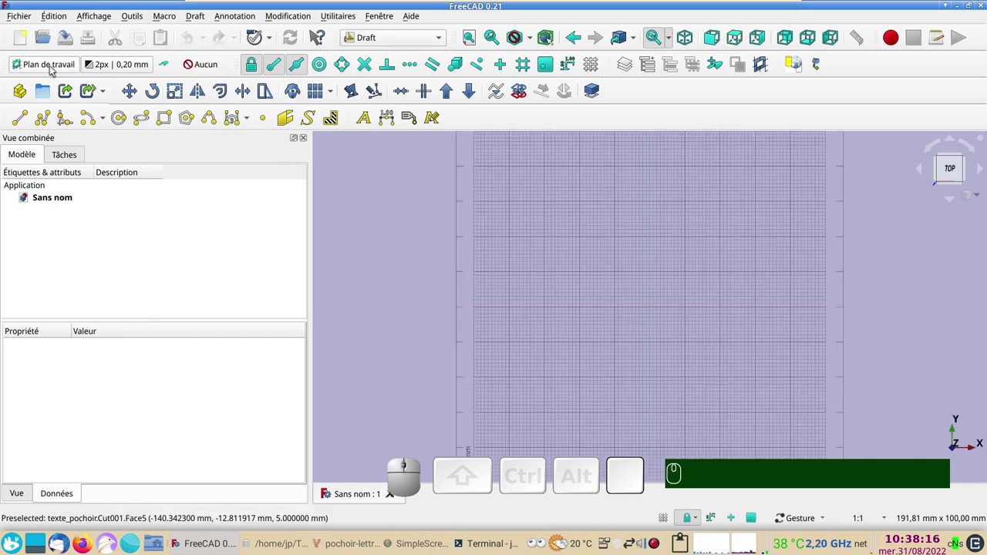
click(55, 69)
click(162, 354)
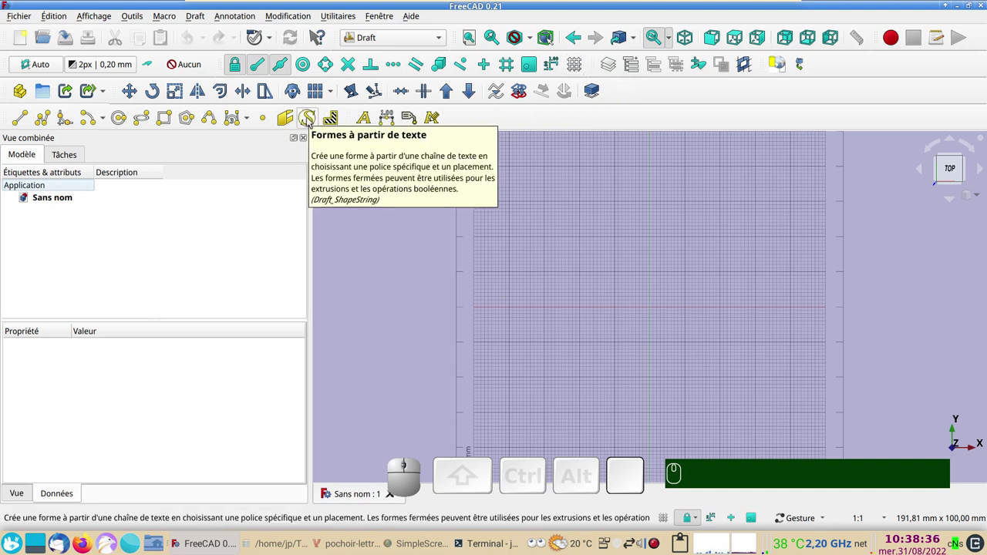
Start a Draft ShapeString reading 'Ohé matelot' with a 30 mm text height
click(313, 120)
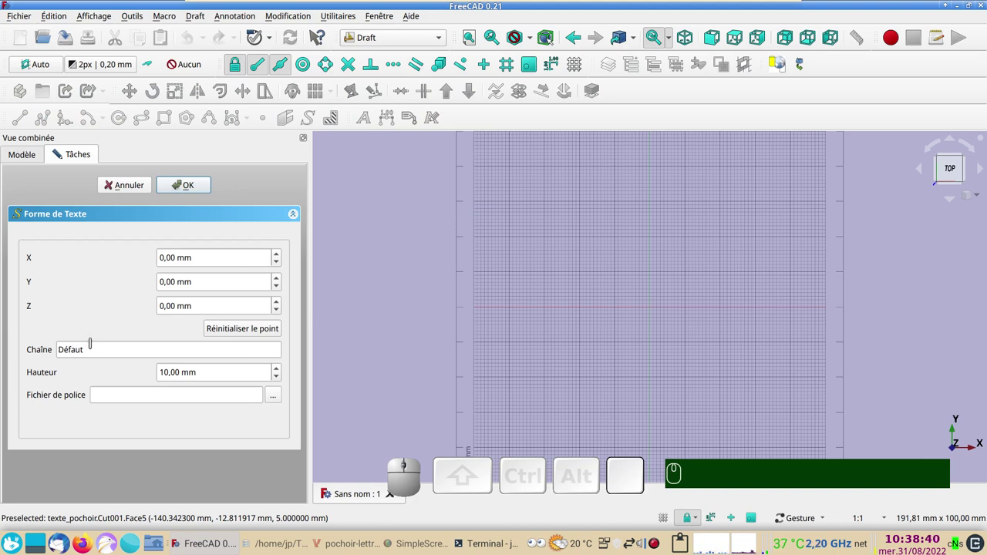
click(90, 342)
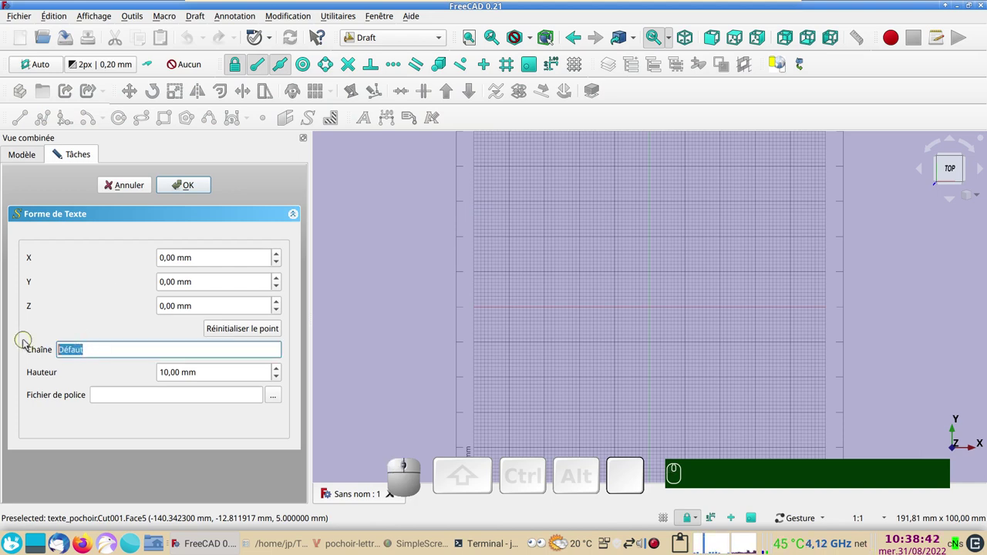
text(o)
text(hé ma)
text(telo)
text(t)
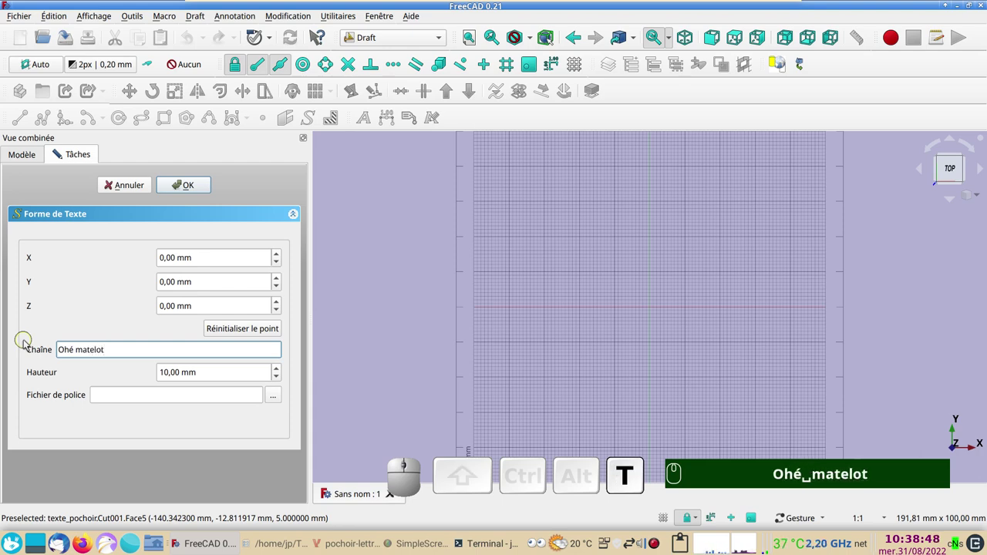
drag(212, 360, 109, 339)
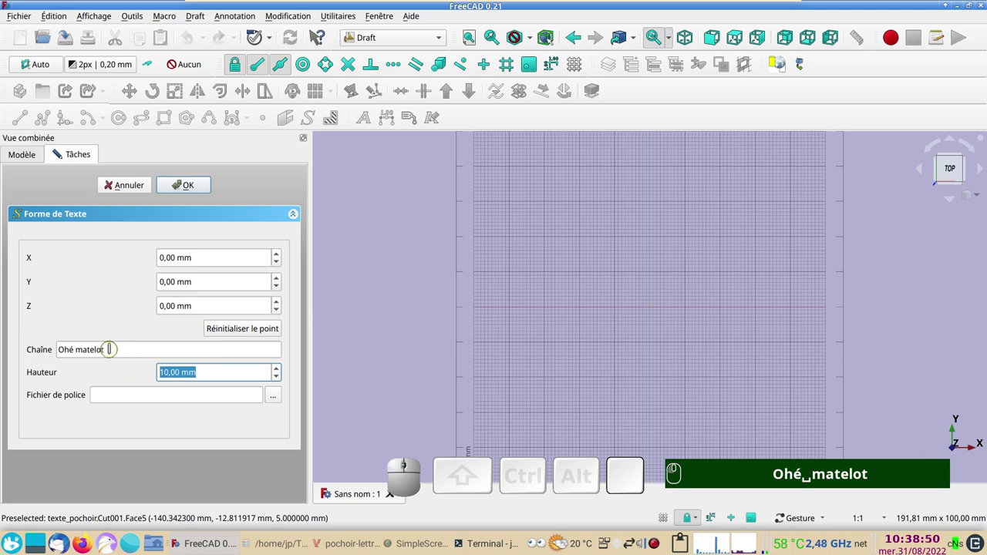
key(KP_3)
key(KP_0)
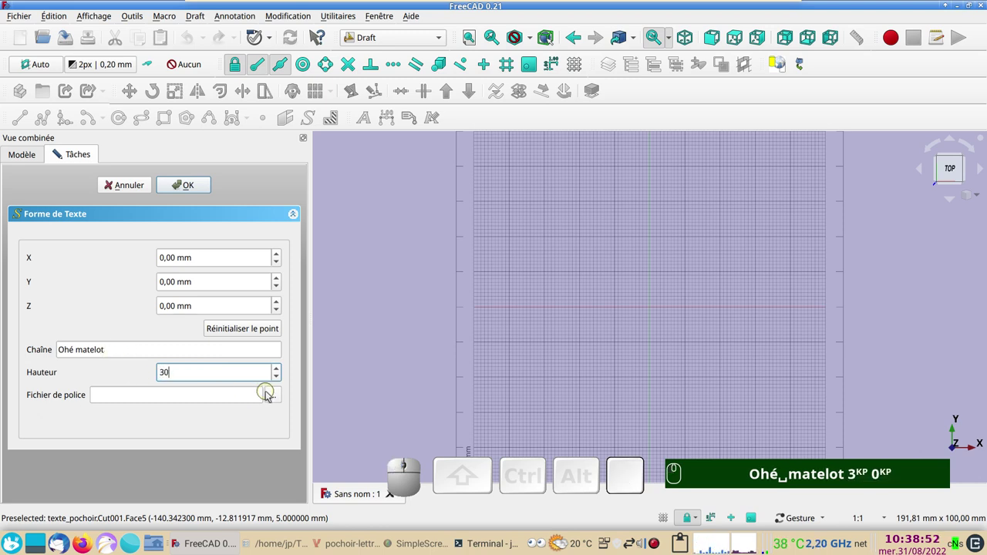
Choose the URWGothic-Demi.otf font, reset the placement point to the origin and create the text shape
click(277, 398)
click(342, 154)
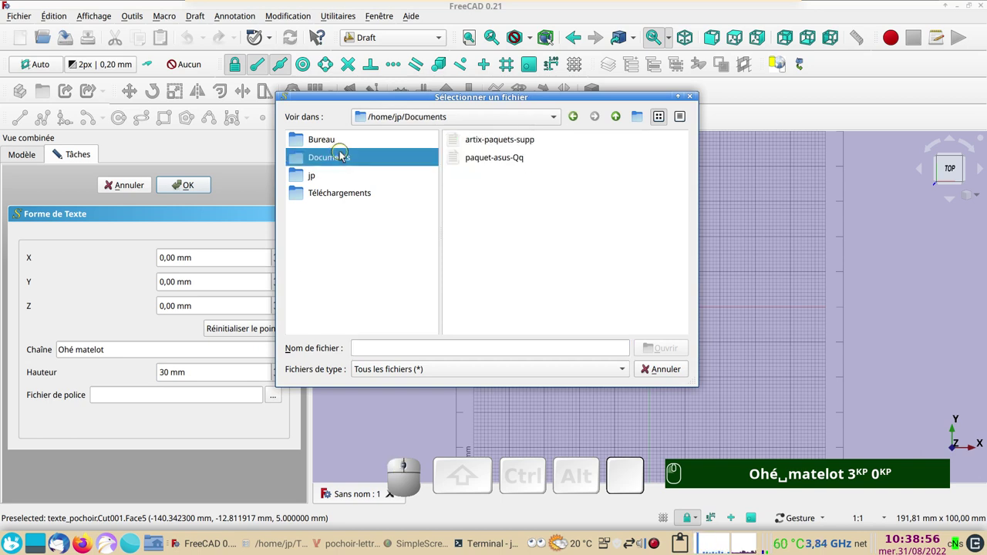
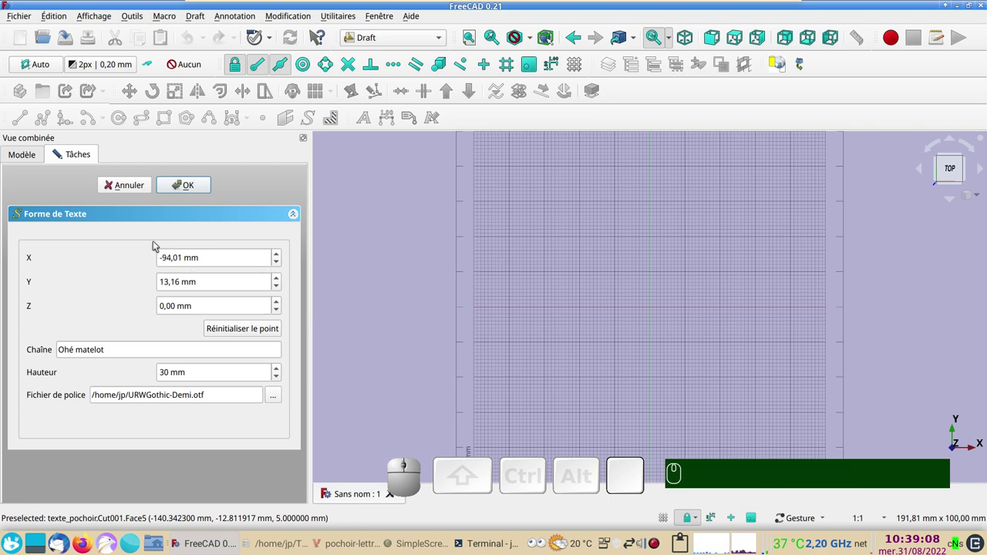
click(228, 329)
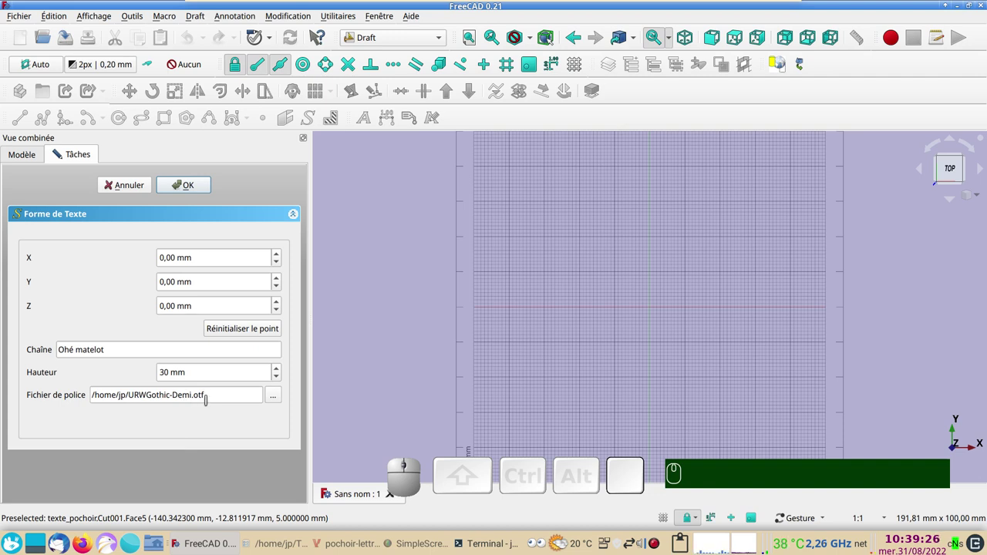
click(183, 184)
scroll(down, 3)
right_click(757, 371)
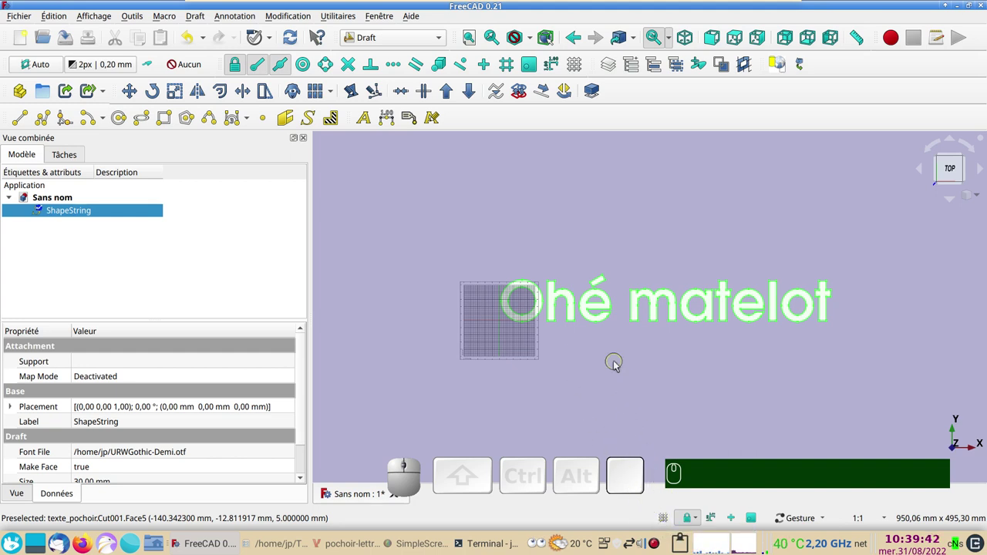
Hide the grid (gr) and show the coordinate axes with the ShapeString selected
text(gr)
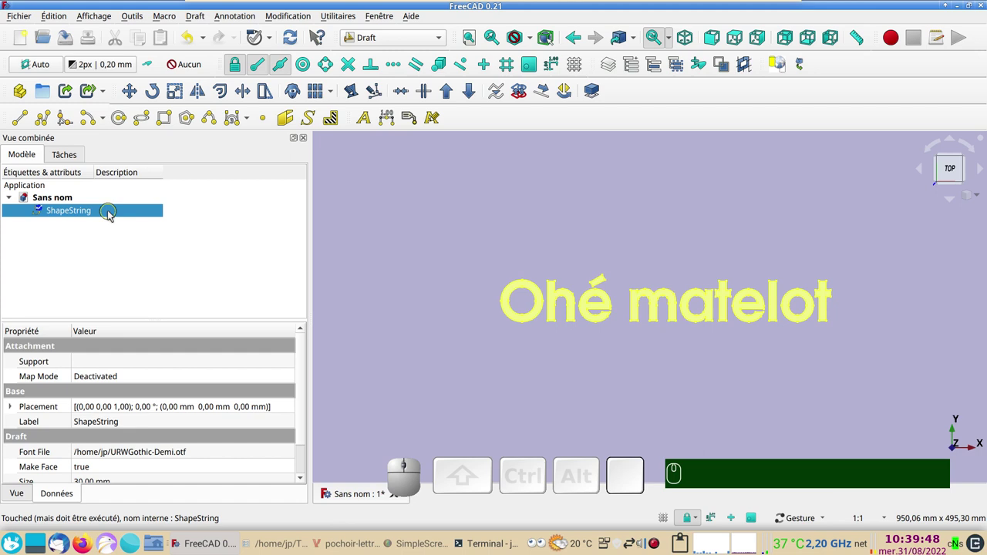
click(96, 21)
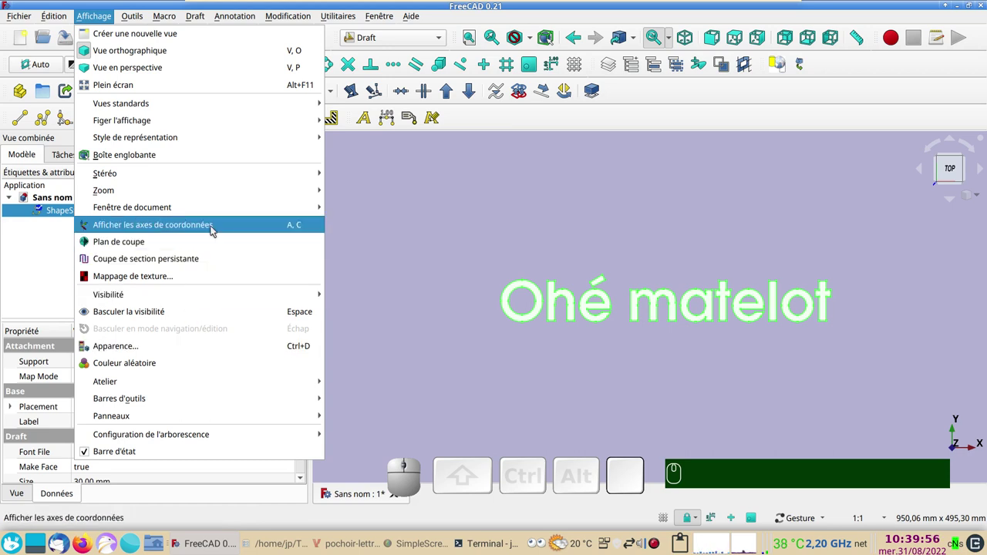
click(215, 232)
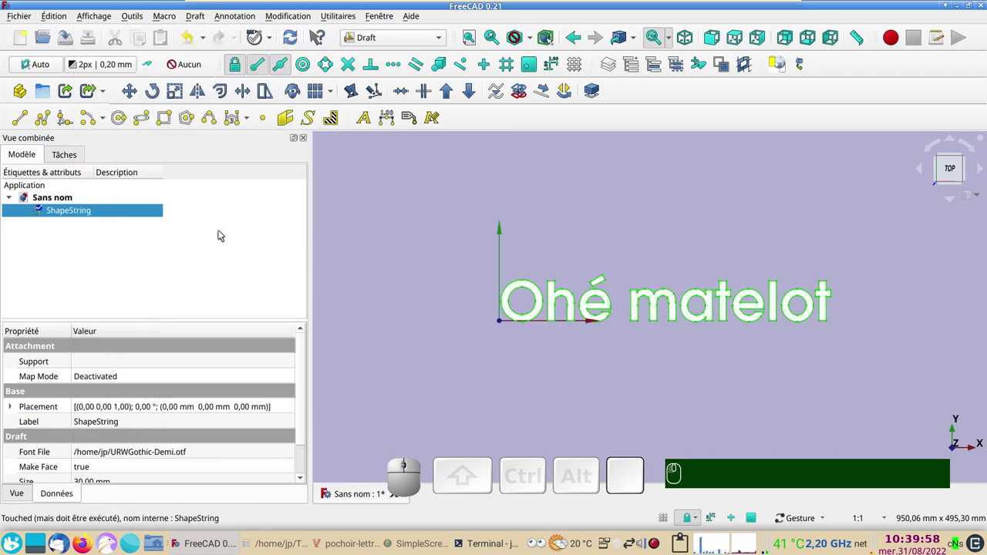
Shift the text shape left along the red X arrow with Transform and confirm its new position
right_click(100, 213)
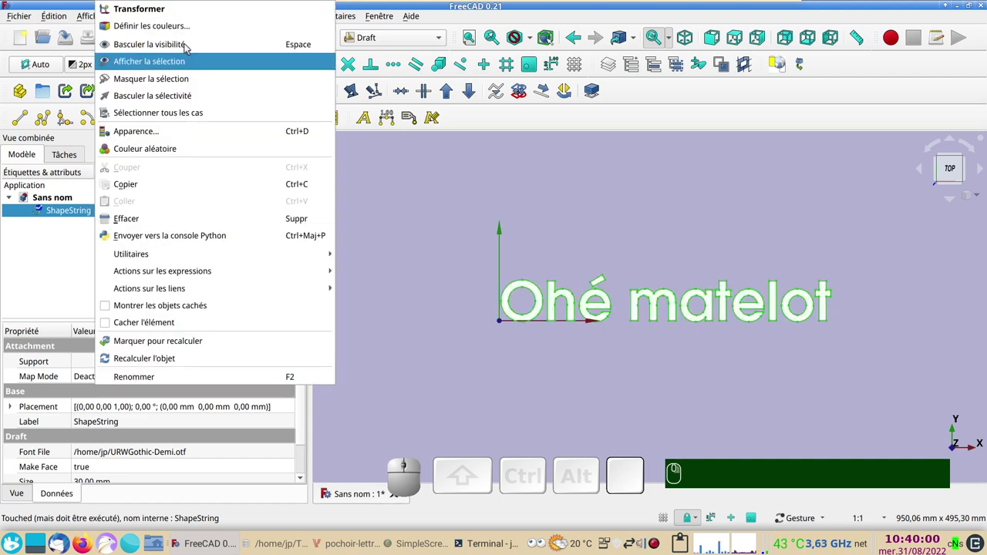
click(180, 18)
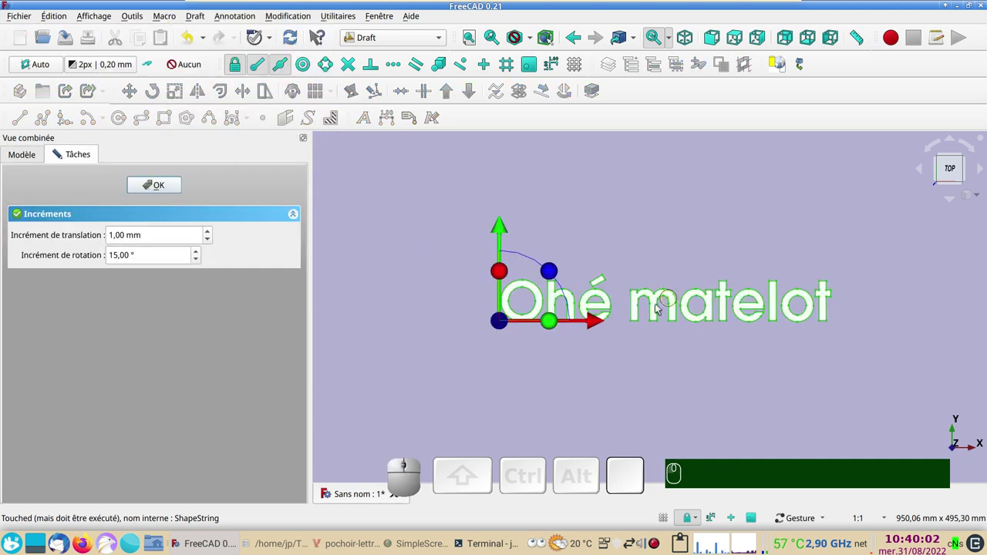
drag(597, 323, 405, 276)
drag(357, 227, 416, 324)
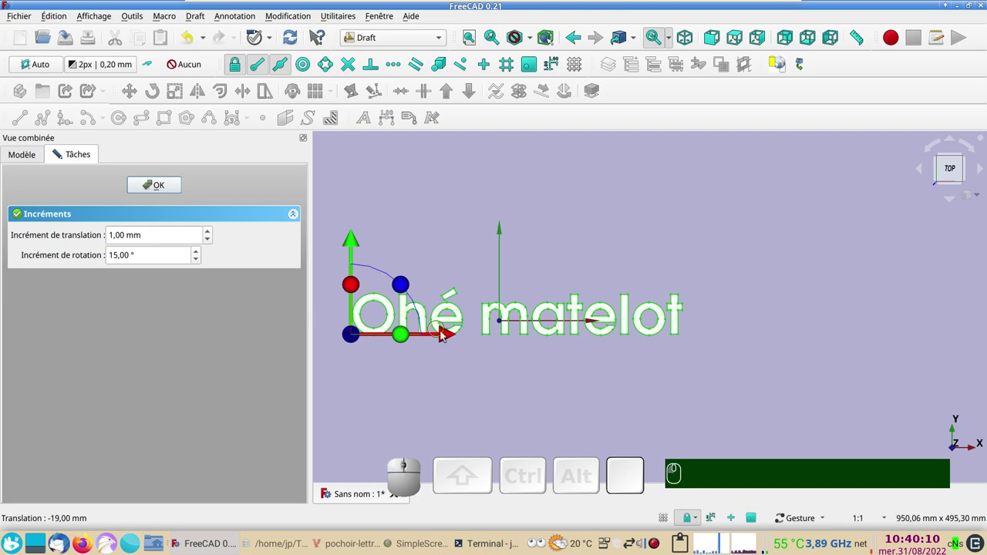
click(450, 337)
Switch on endpoint snapping and zoom in on the text
click(170, 187)
right_click(549, 424)
drag(640, 399, 628, 390)
key(KP_2)
scroll(up, 3)
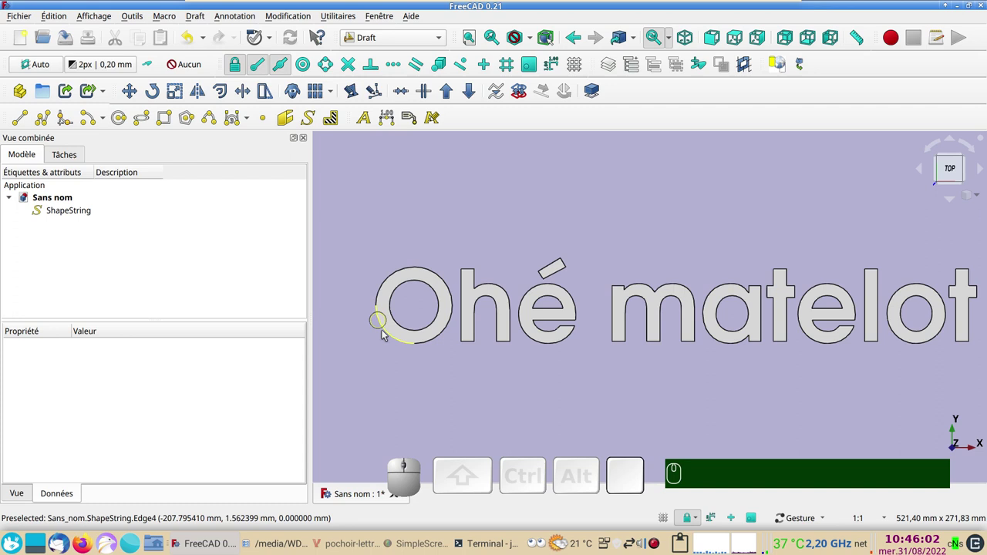
Draw vertical bridge lines snapped to the O and é edges and start the one on the a
click(28, 122)
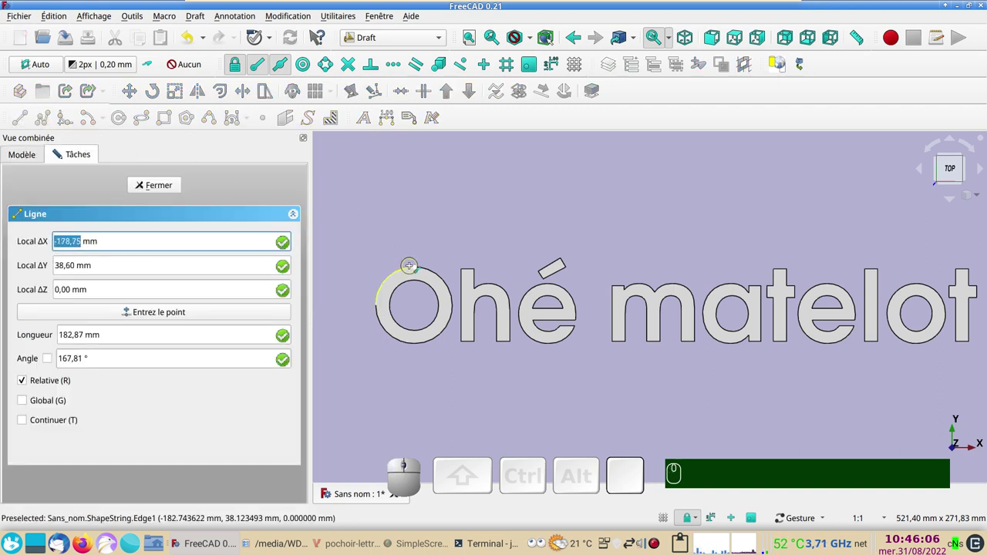
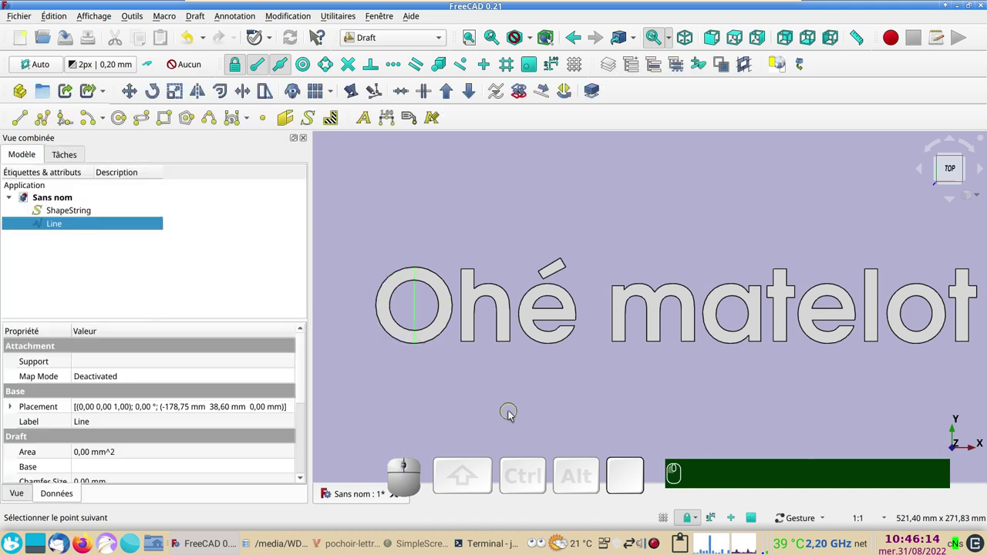
click(24, 122)
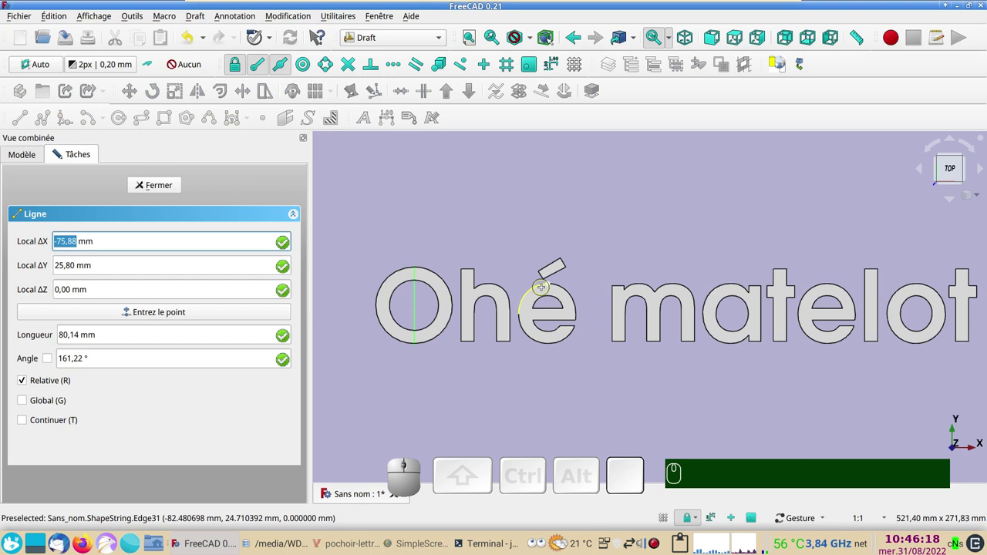
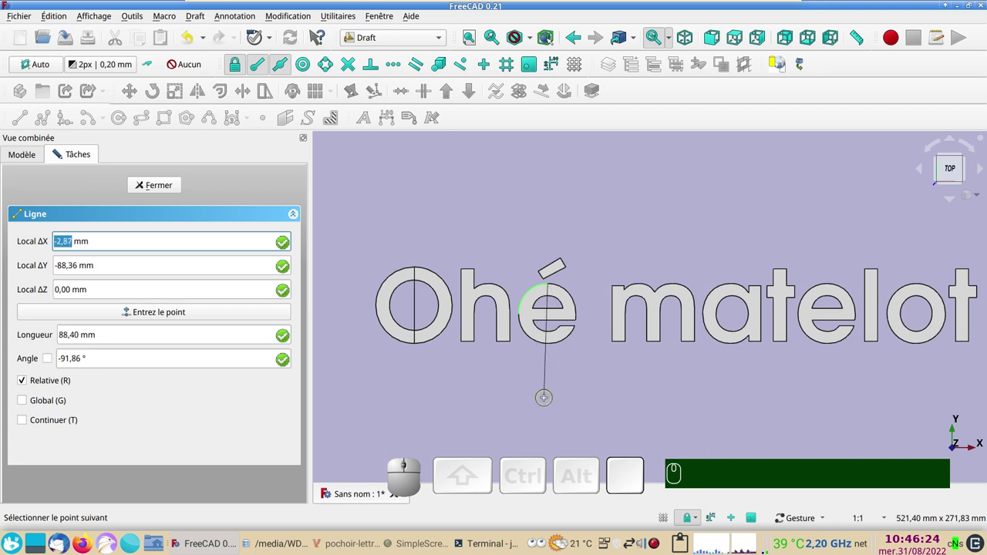
key(y)
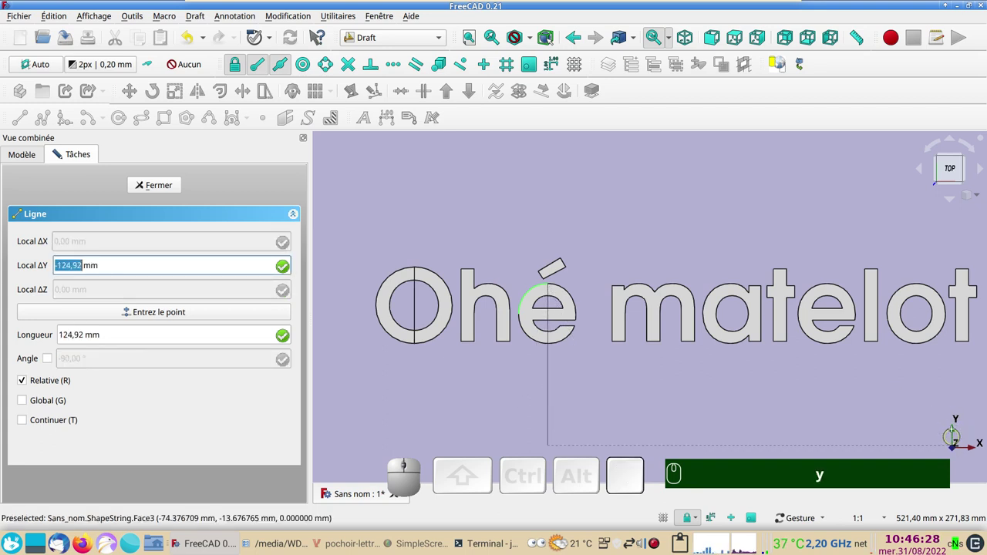
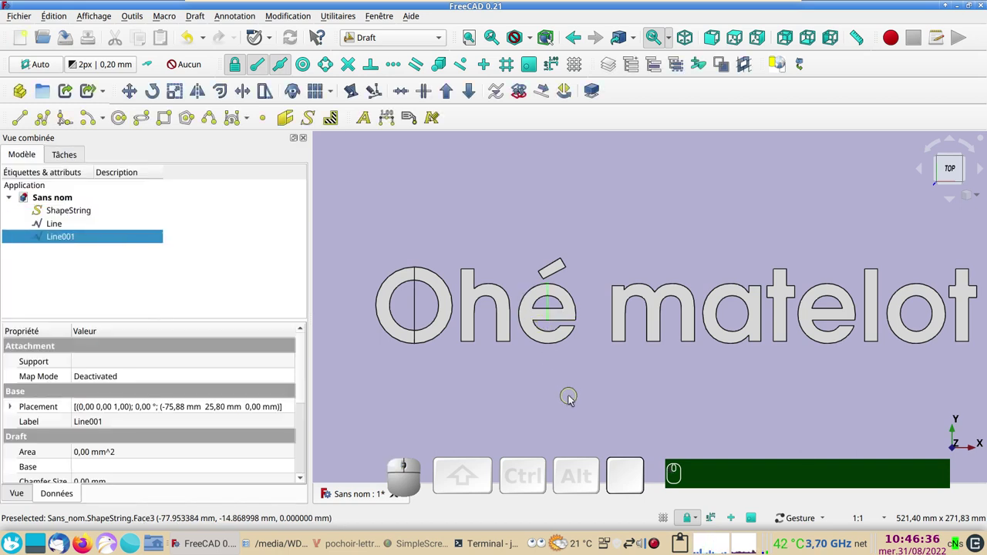
click(31, 119)
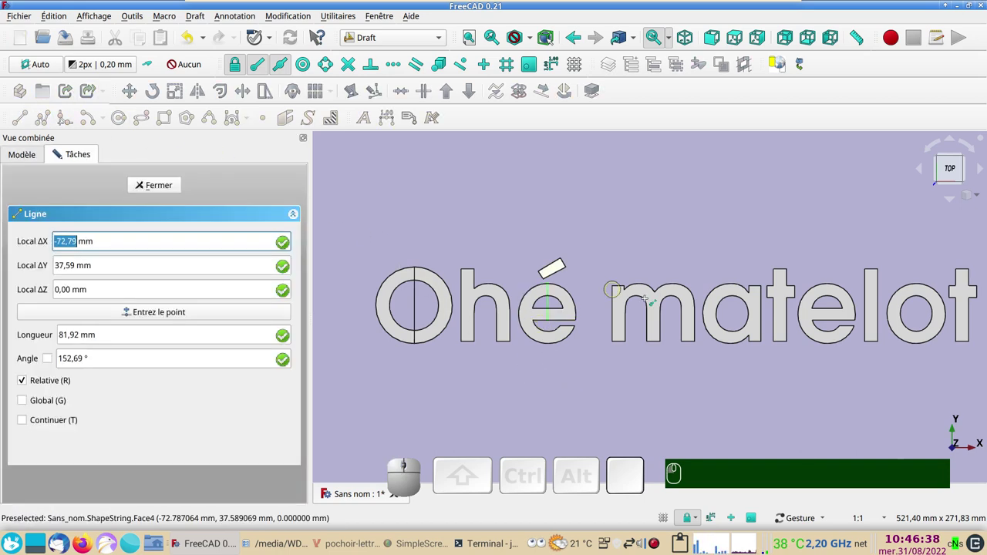
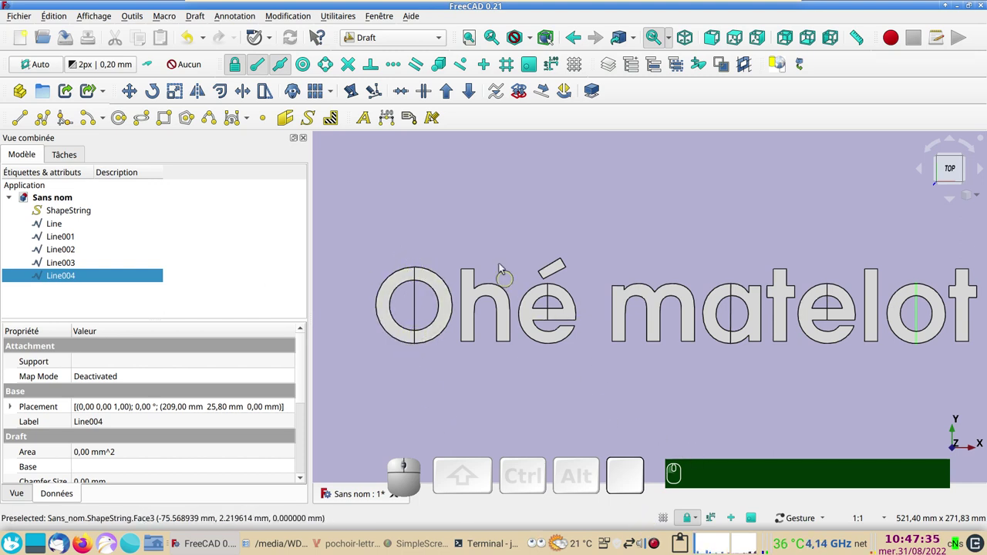
Switch to the Part workbench and select all five bridge lines, Line to Line004
click(449, 41)
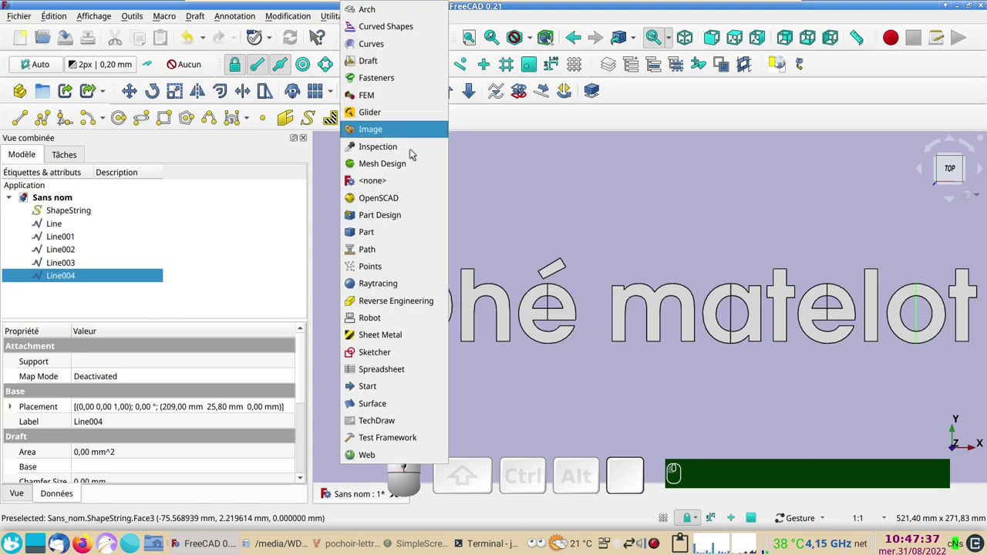
click(402, 236)
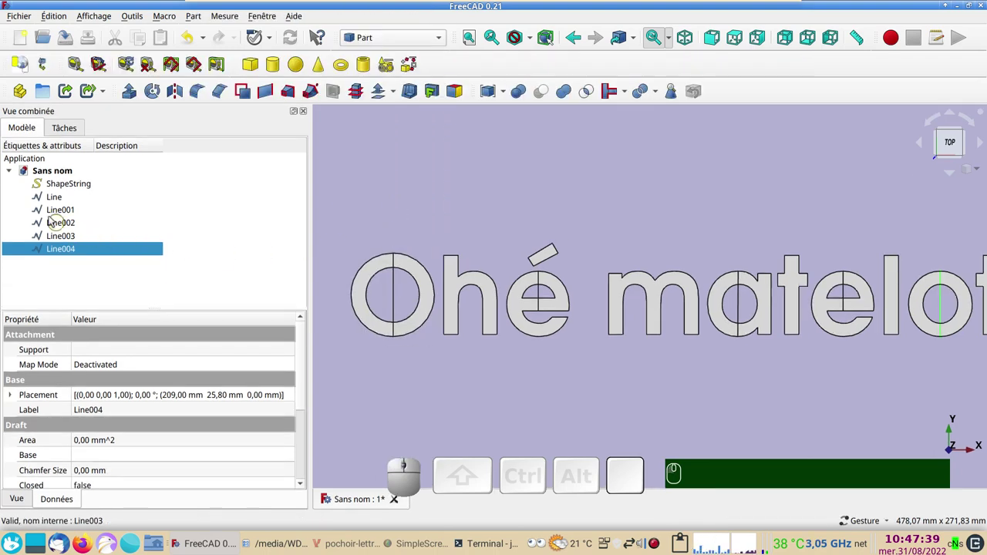
click(54, 234)
click(61, 227)
click(62, 217)
click(60, 204)
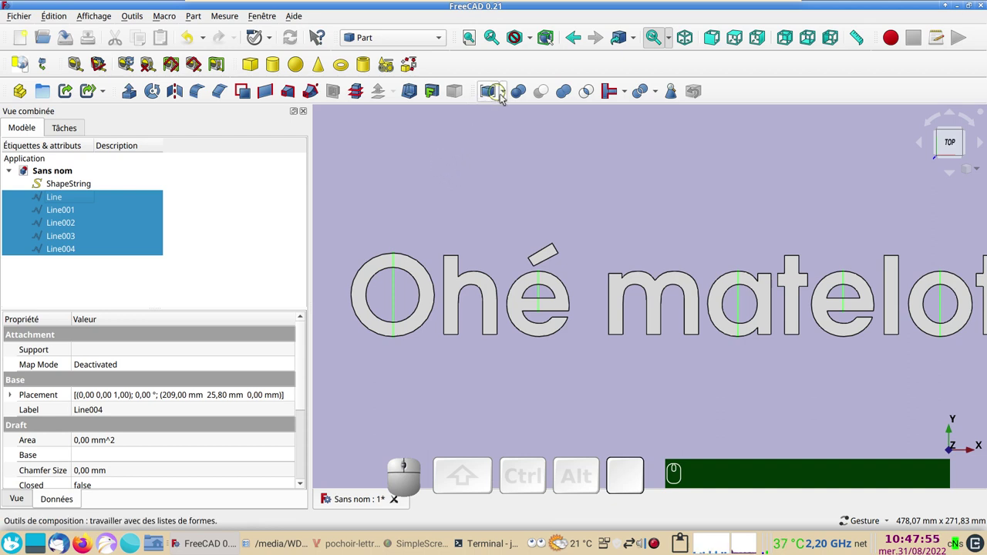
Merge the selected lines into a single Compound and select it
click(508, 96)
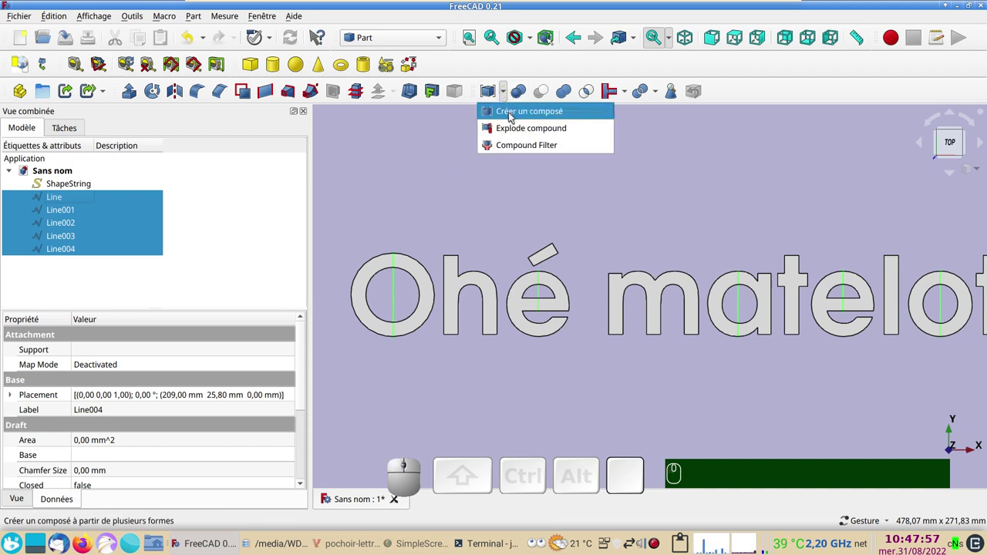
click(514, 115)
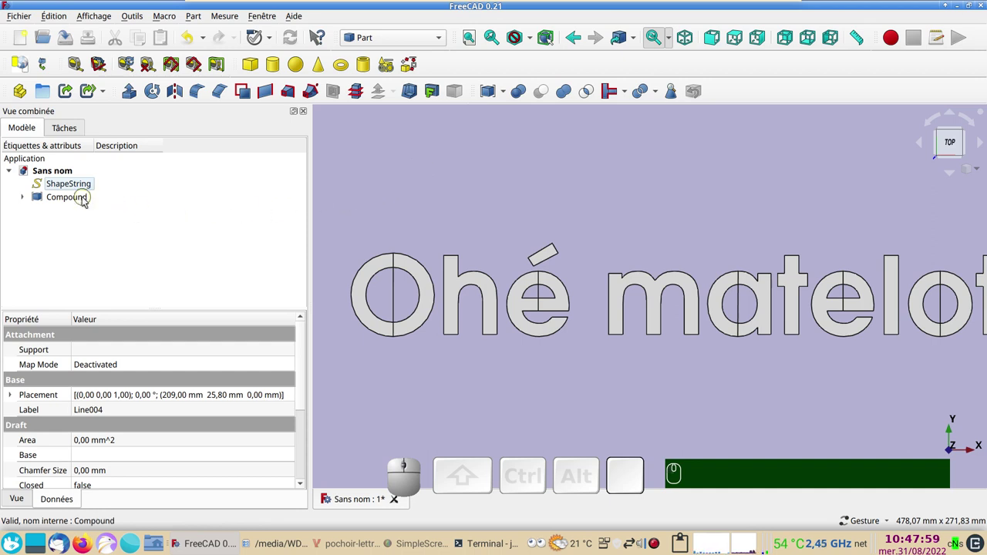
click(74, 200)
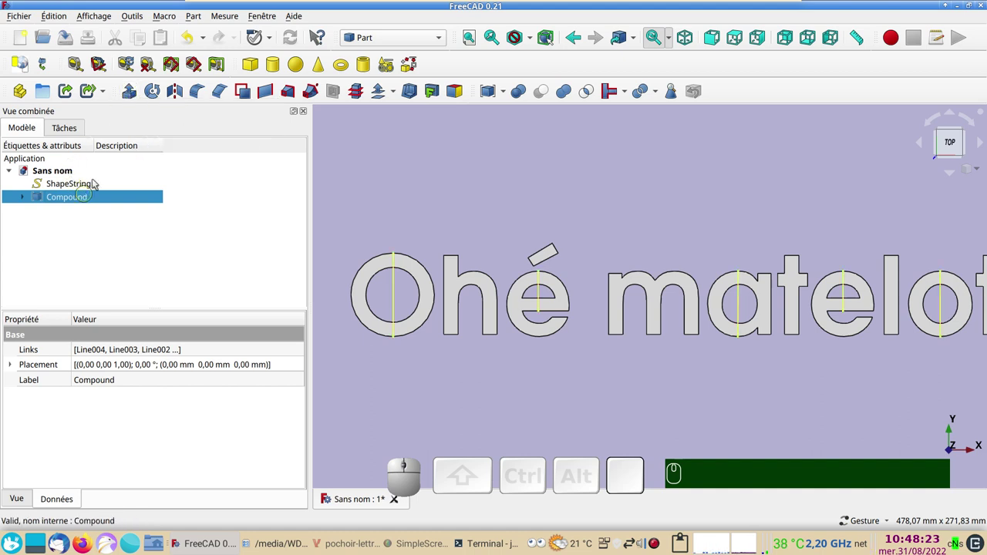
Extrude the compound 5 mm along custom direction X=1, symmetric, into thin bridge strips
click(131, 94)
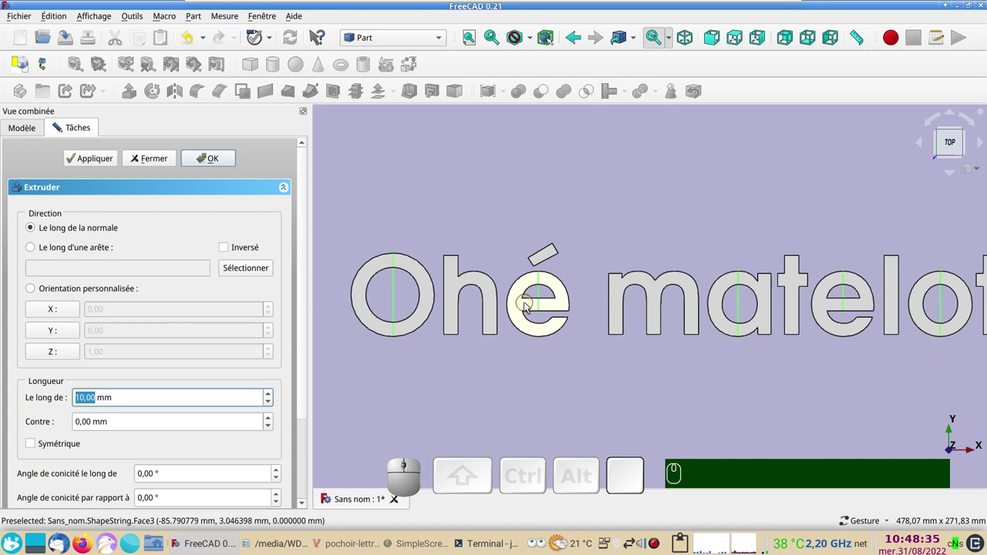
click(48, 309)
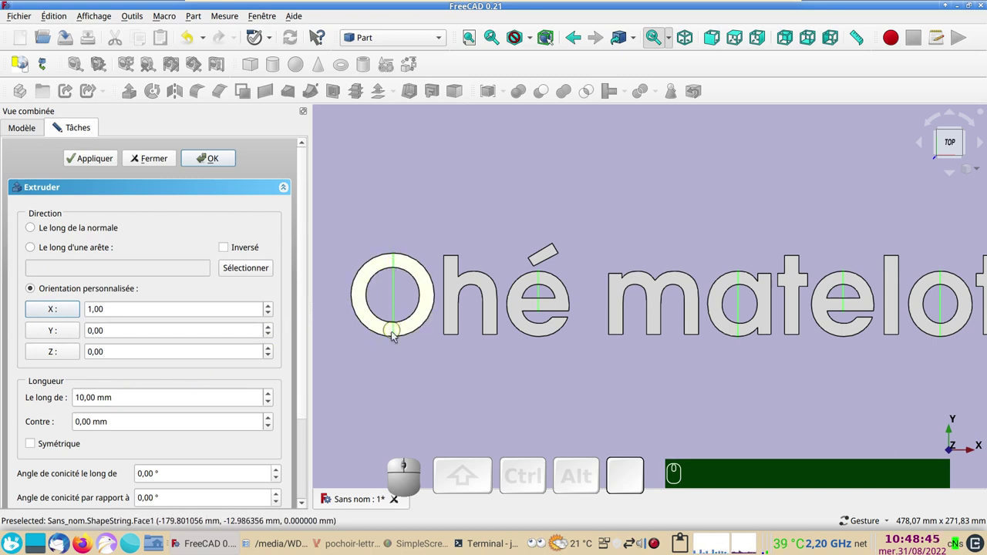
drag(118, 388, 53, 395)
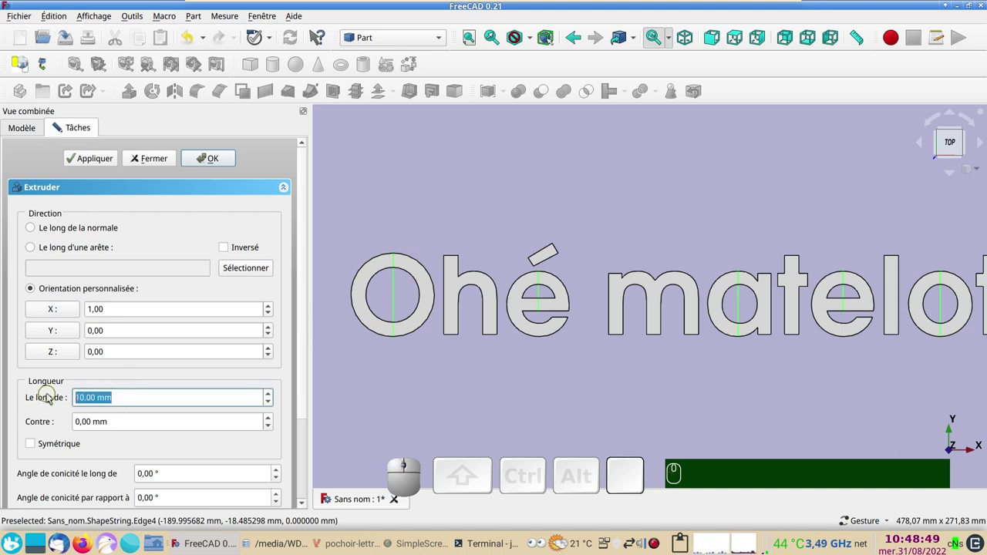
key(KP_5)
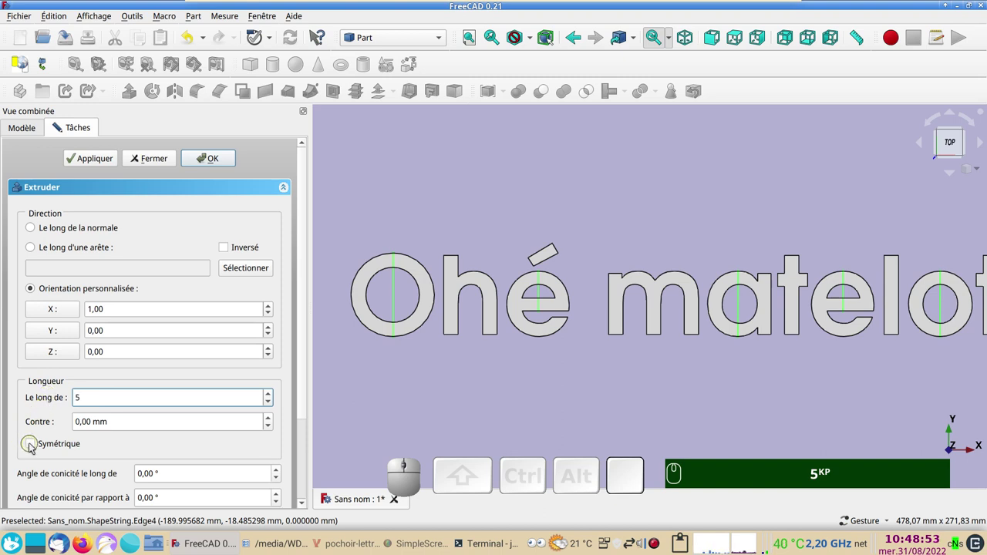
click(32, 445)
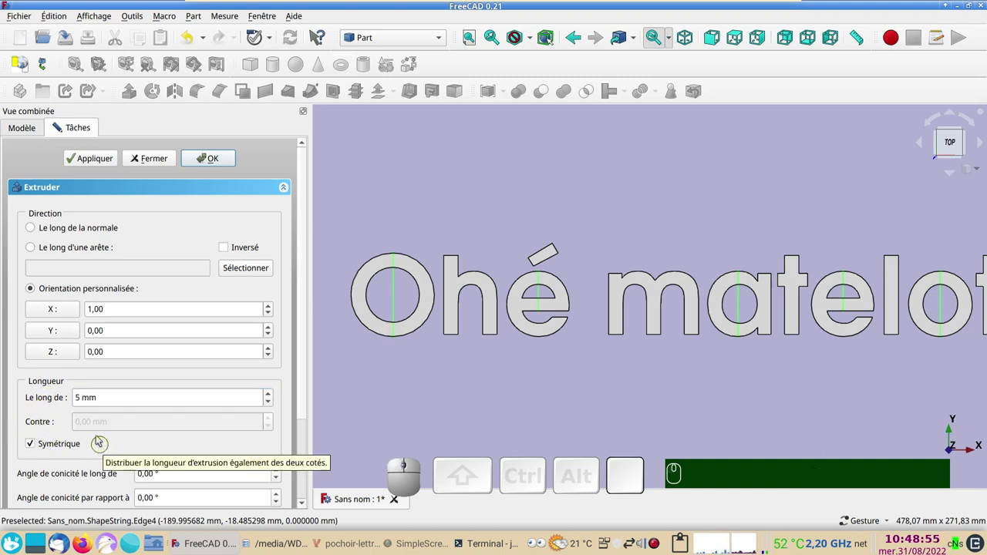
click(222, 159)
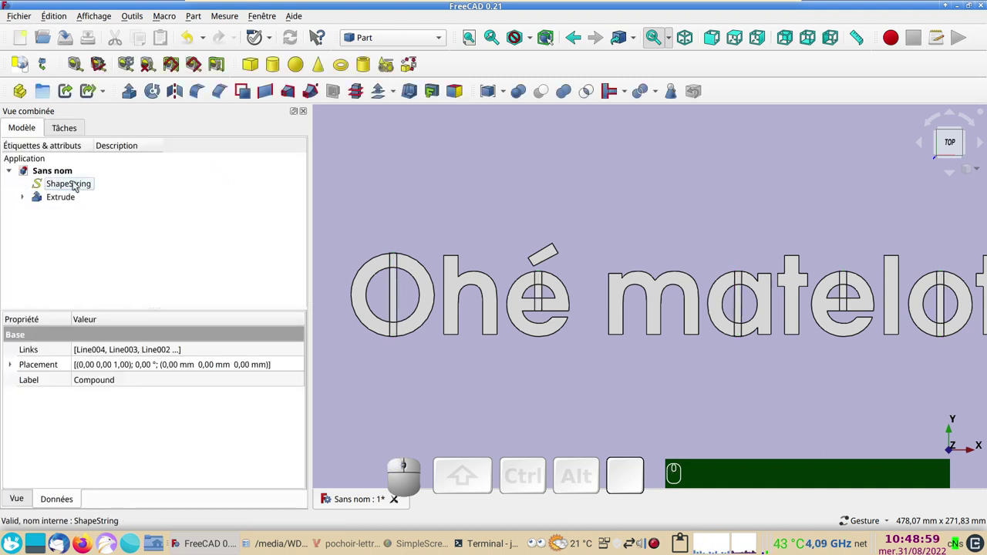
click(75, 183)
key(space)
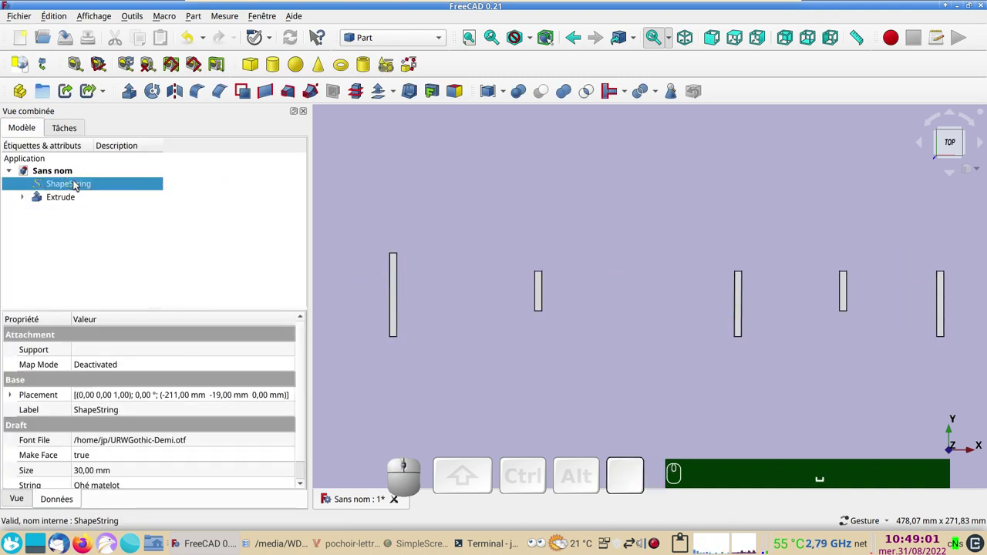
key(space)
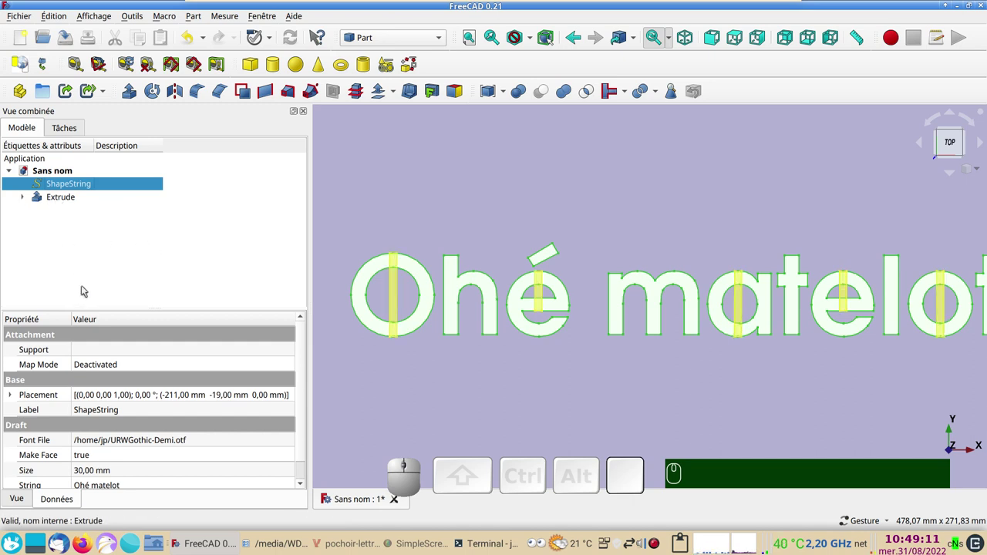
click(90, 185)
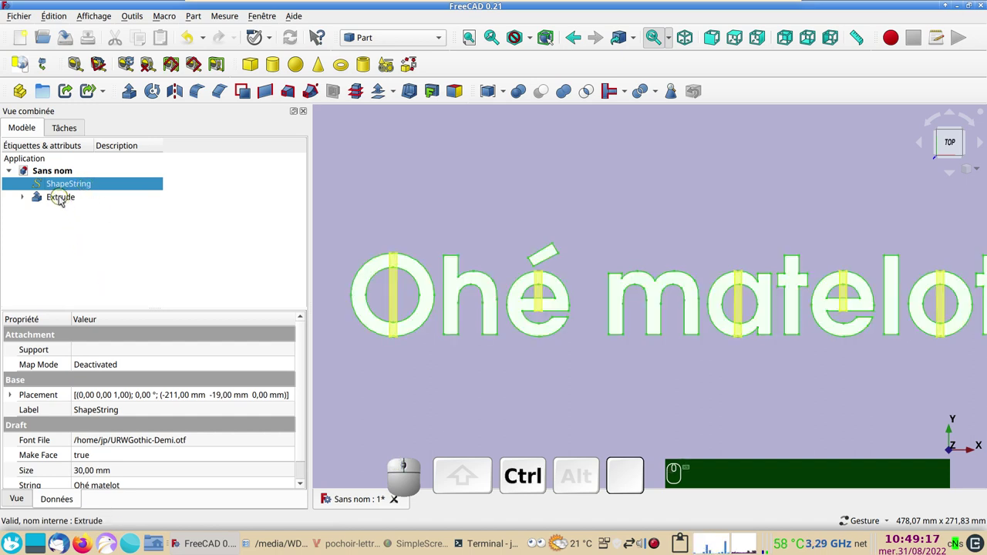
Boolean-cut the Extrude strips from the ShapeString, accepting the non-solid warning
click(61, 198)
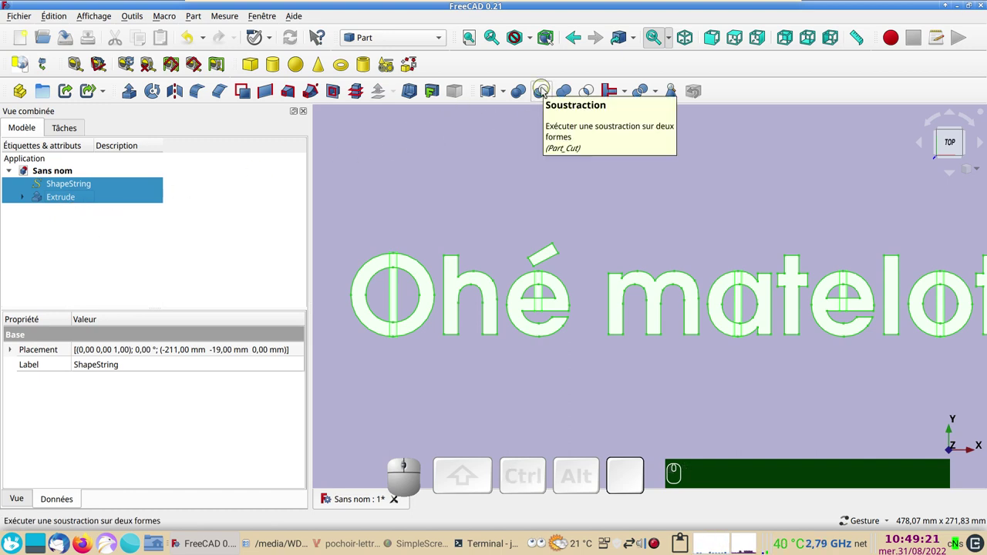
click(547, 89)
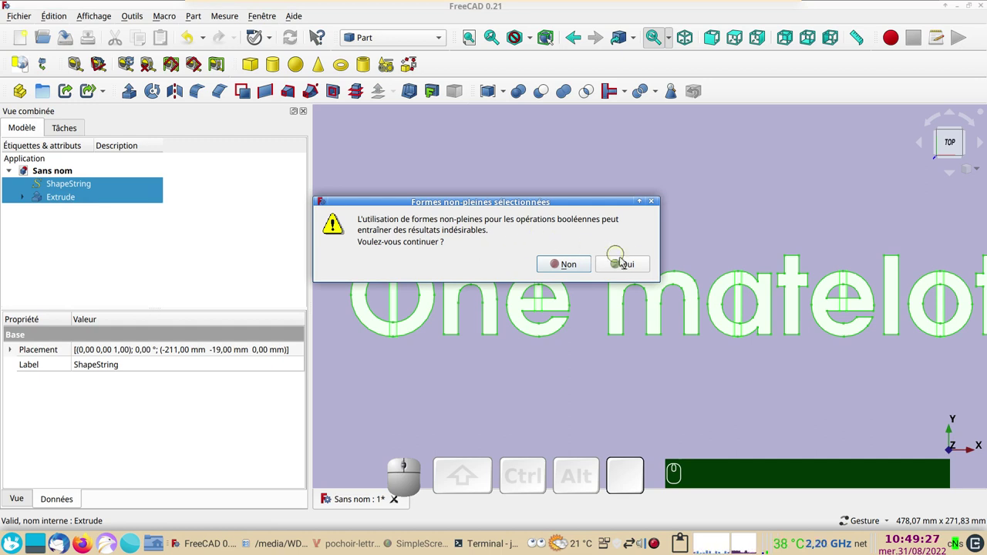
click(635, 263)
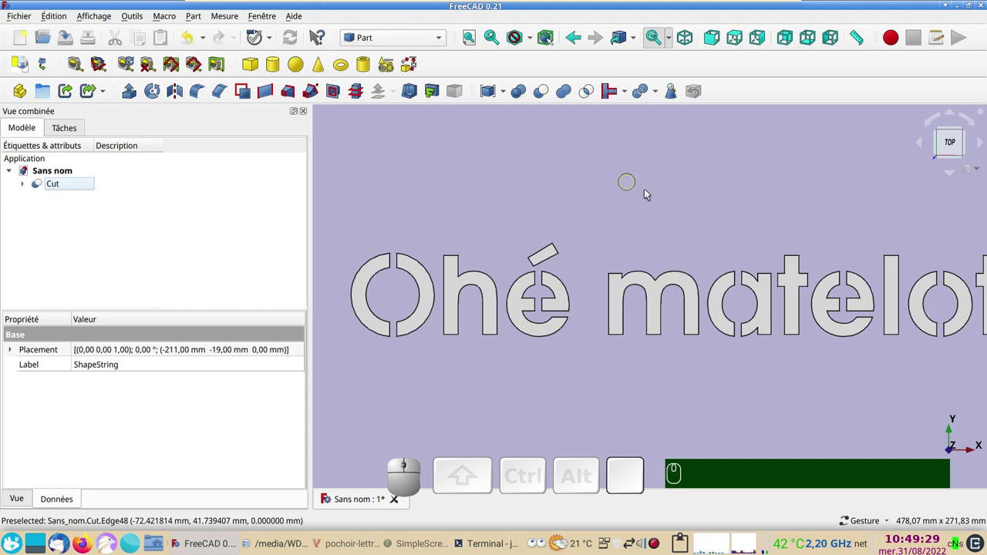
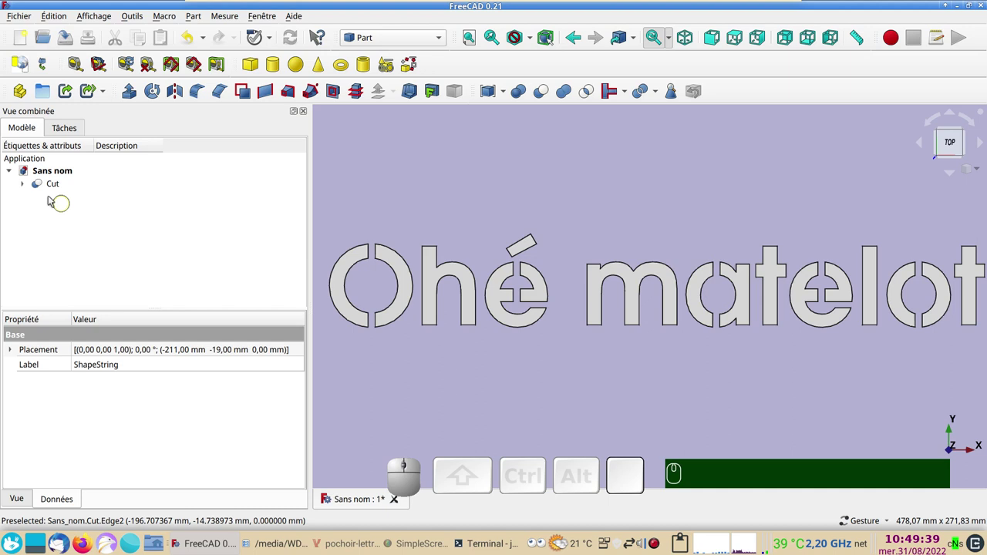
Change the Extrude's Length Fwd to 3 mm so the Cut shows narrower gaps, then select the Cut
click(20, 184)
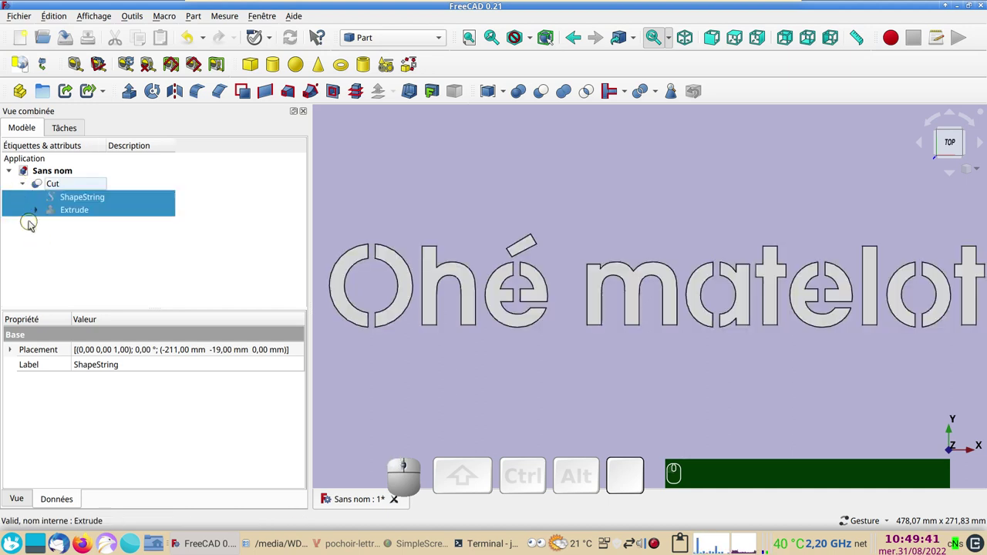
click(70, 211)
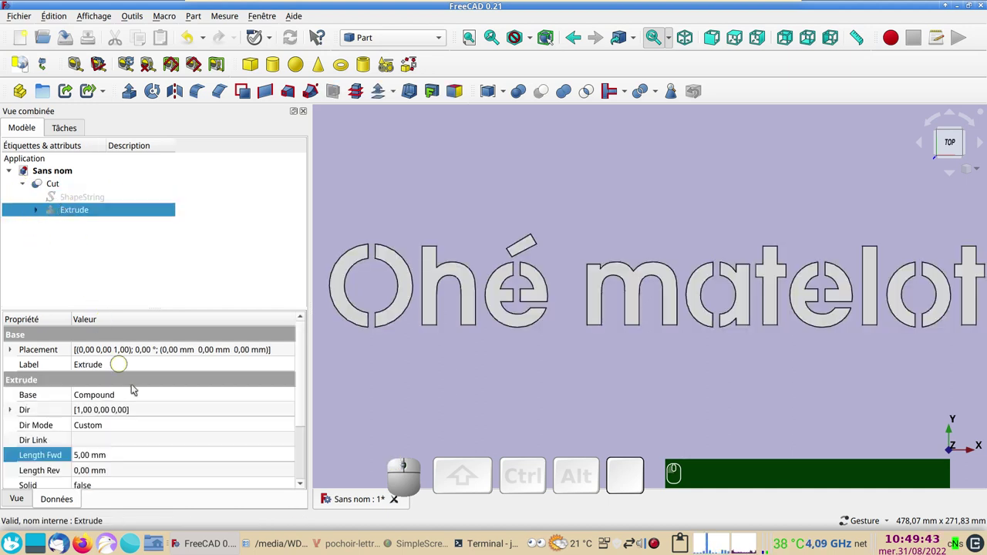
click(99, 460)
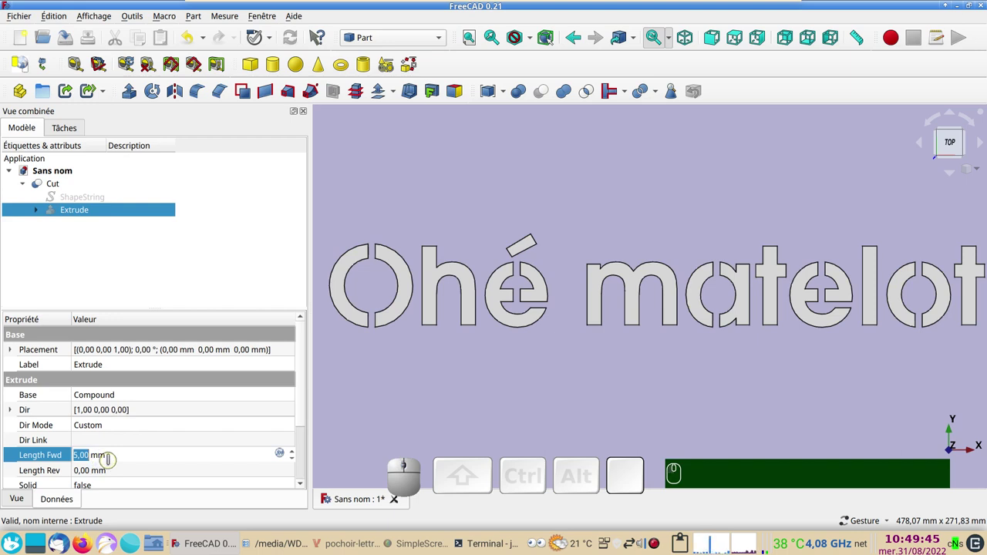
key(KP_3)
key(KP_Enter)
scroll(down, 3)
drag(601, 396, 618, 343)
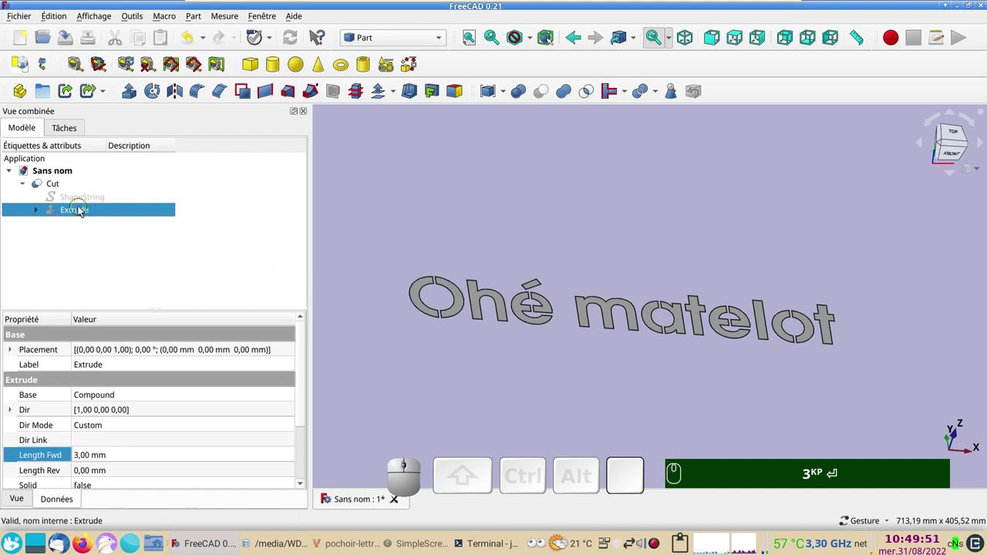
click(65, 189)
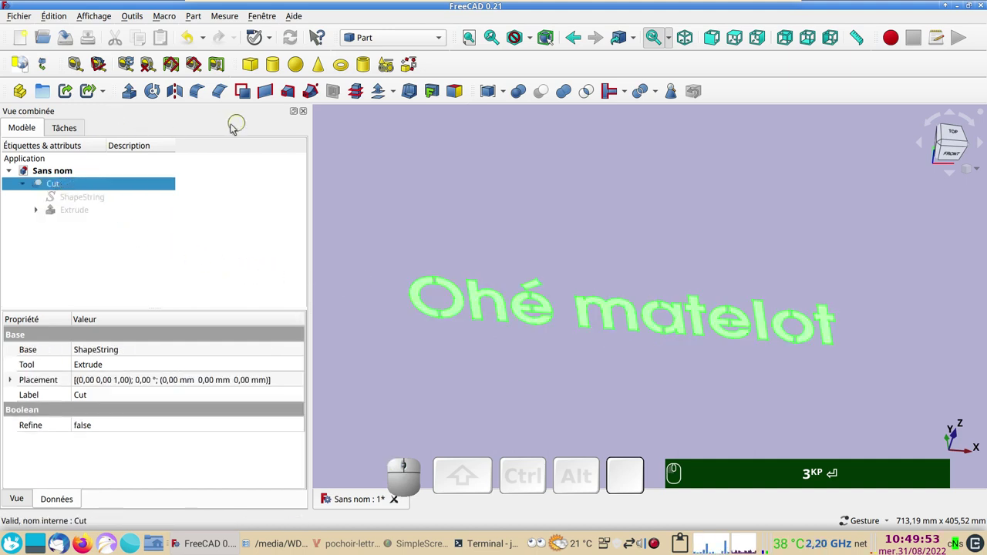
Extrude the bridged Cut letters into solid 3D text and head for the Sketcher workbench
click(129, 94)
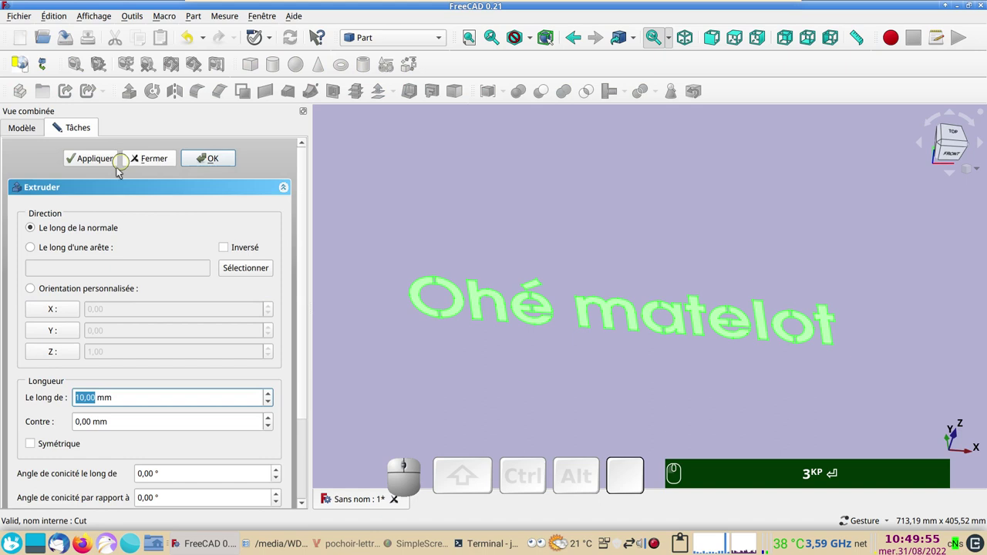
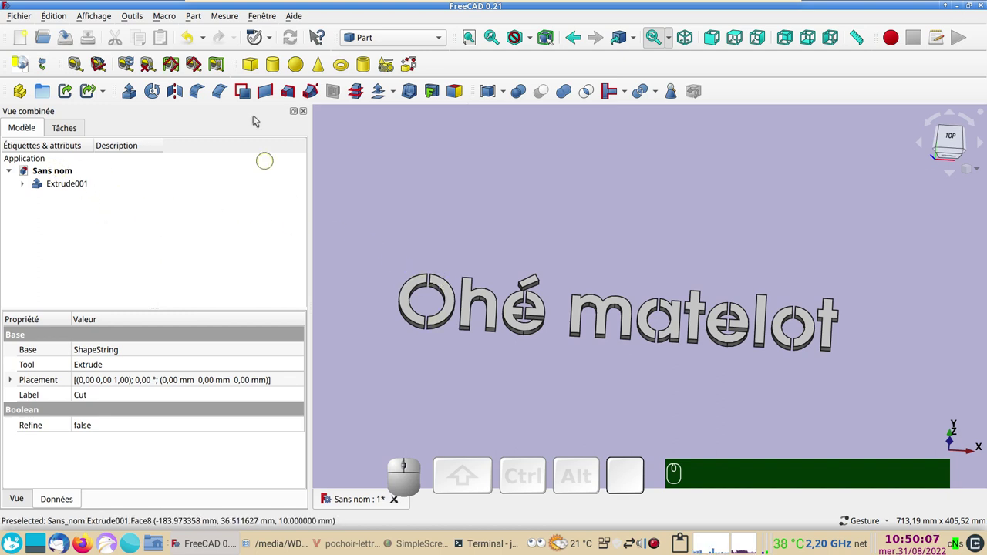
click(446, 38)
Create a new empty sketch on the XY plane from the Sketcher workbench
click(398, 350)
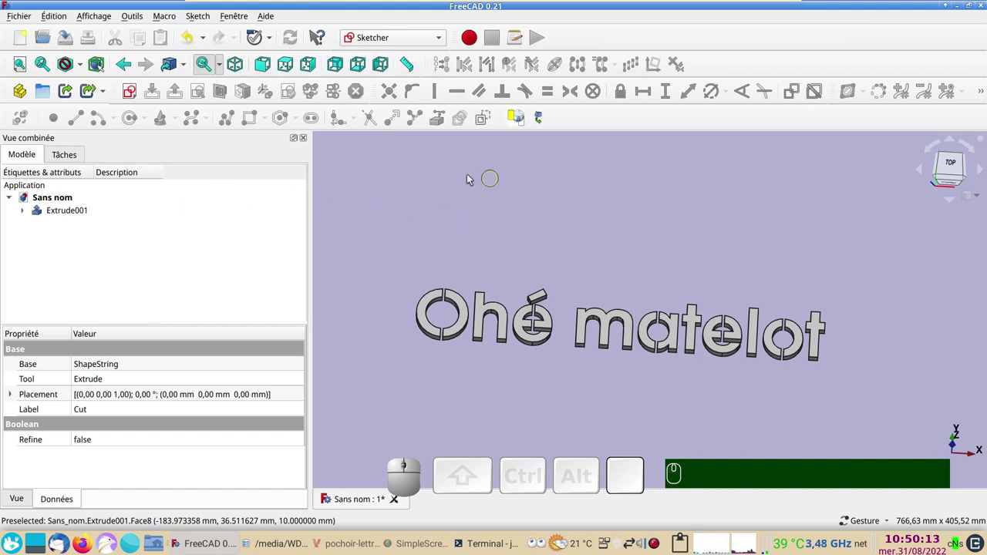
click(443, 188)
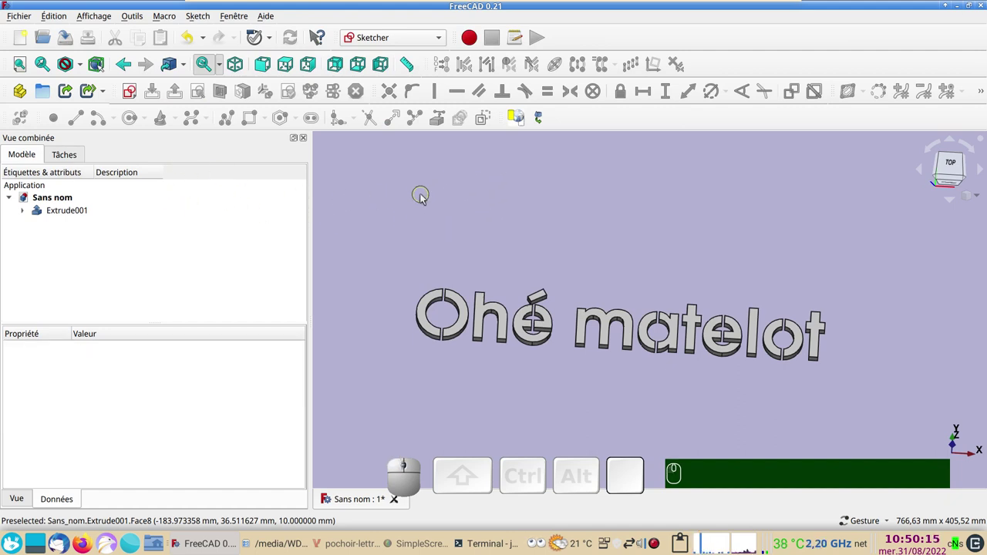
click(135, 91)
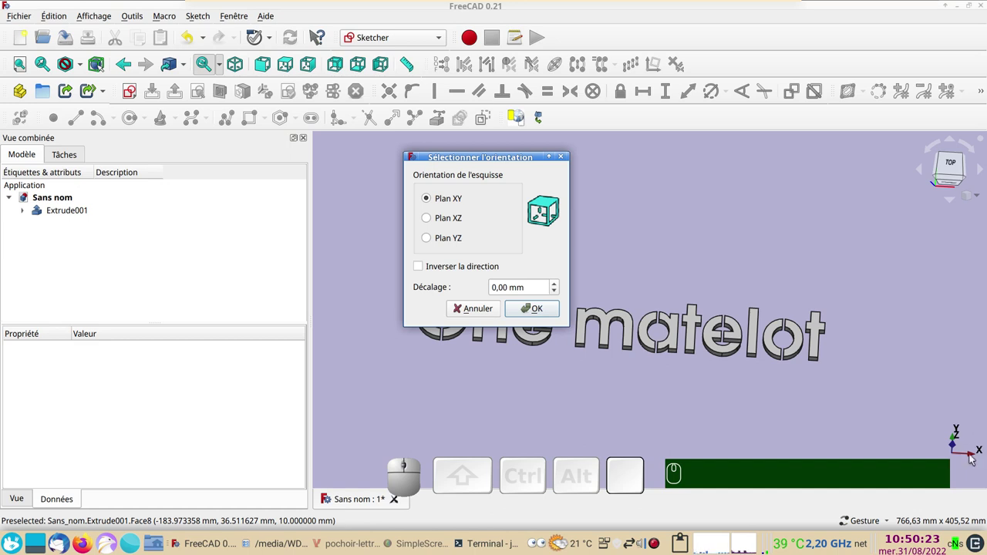
click(544, 314)
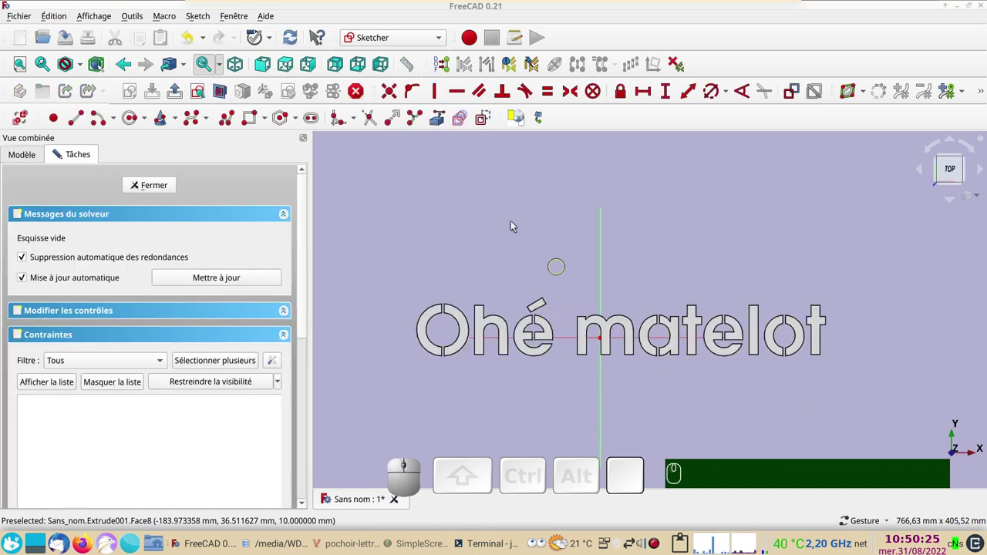
Draw a six-pole B-spline arching above the text, shape its poles and copy it downward
click(199, 123)
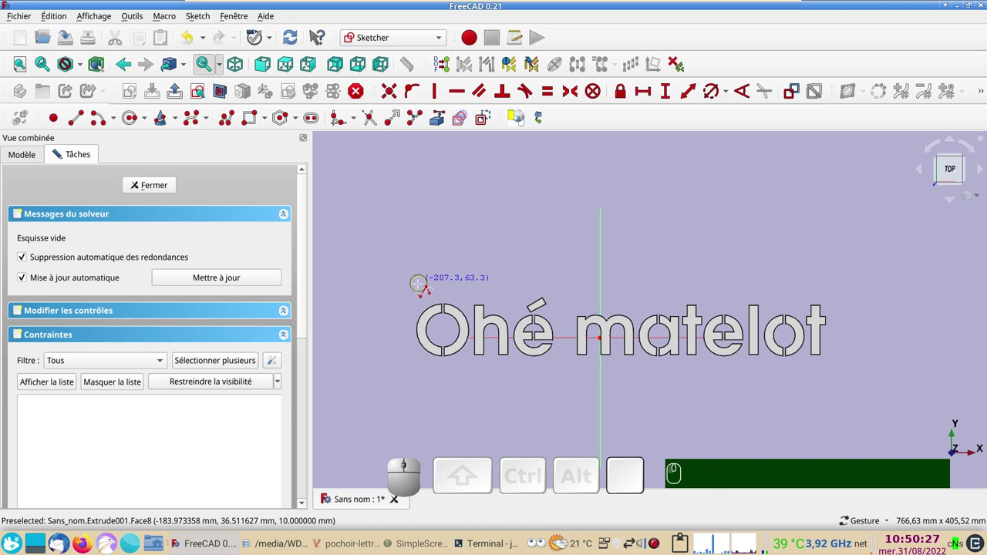
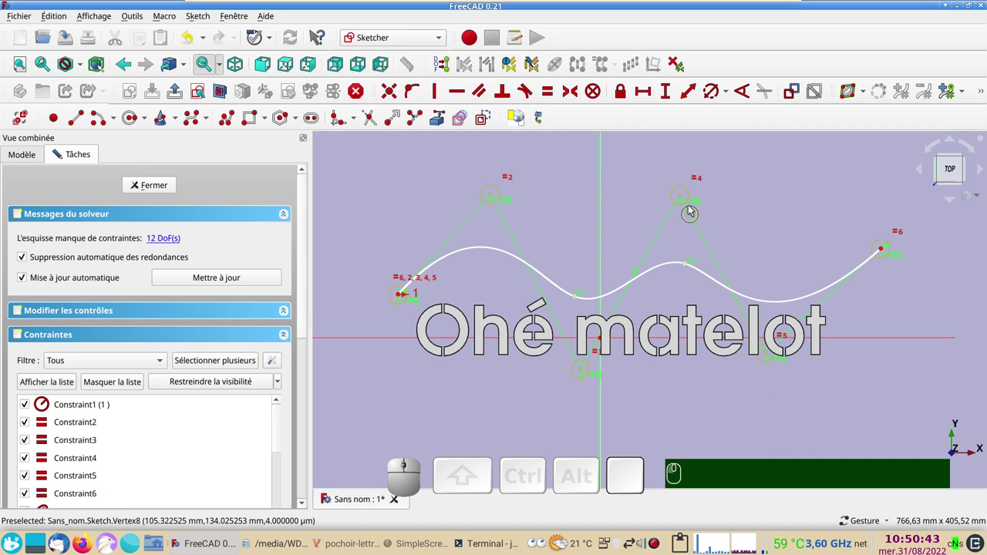
drag(687, 198, 791, 263)
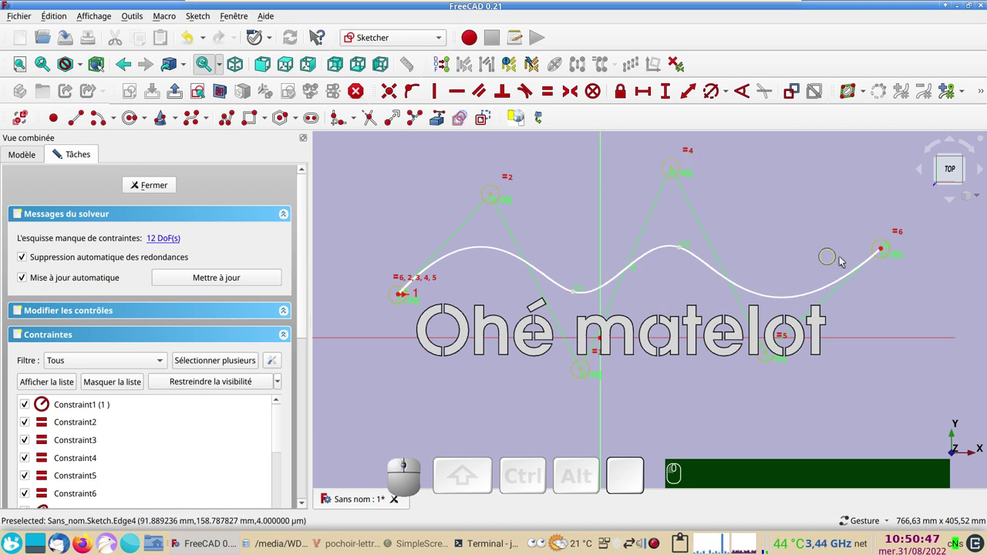
drag(886, 253, 486, 232)
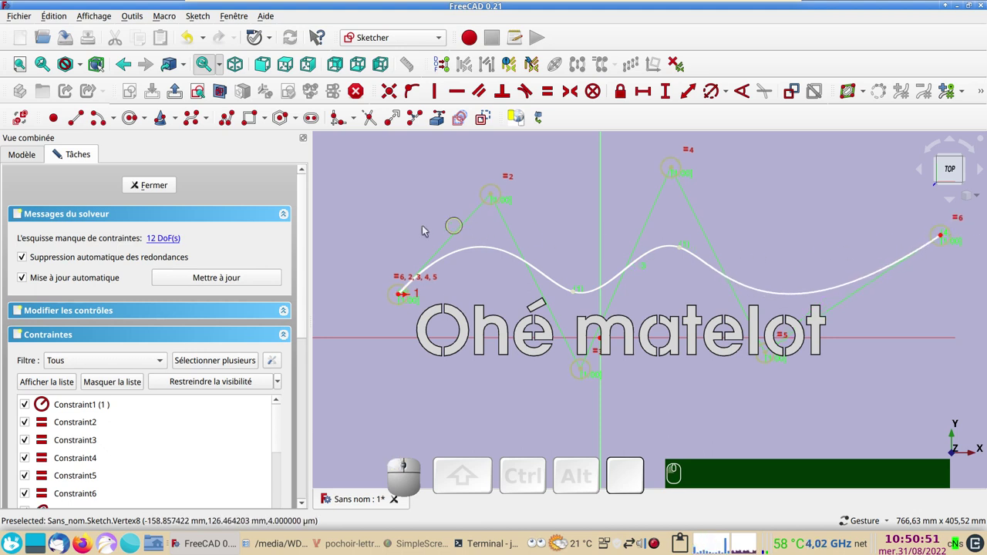
click(510, 258)
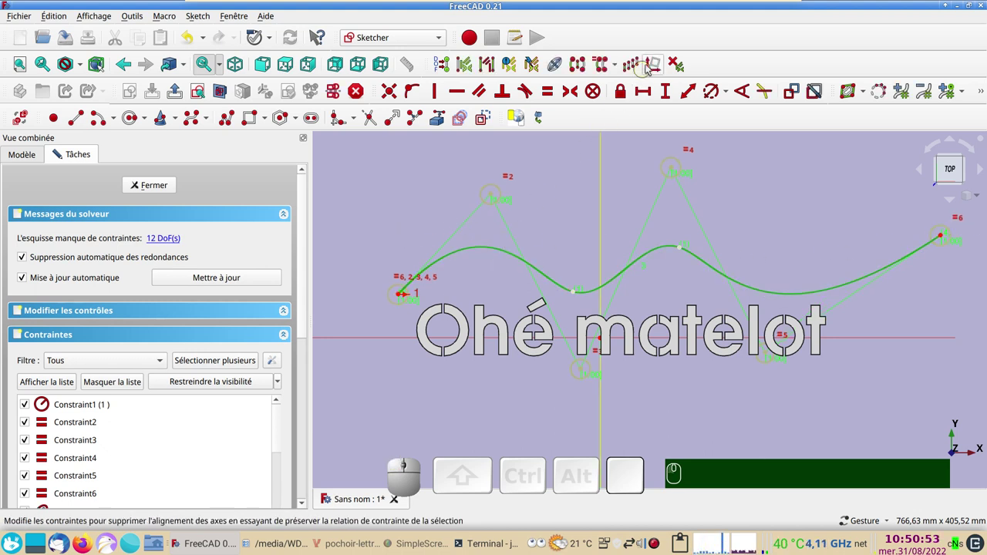
click(610, 68)
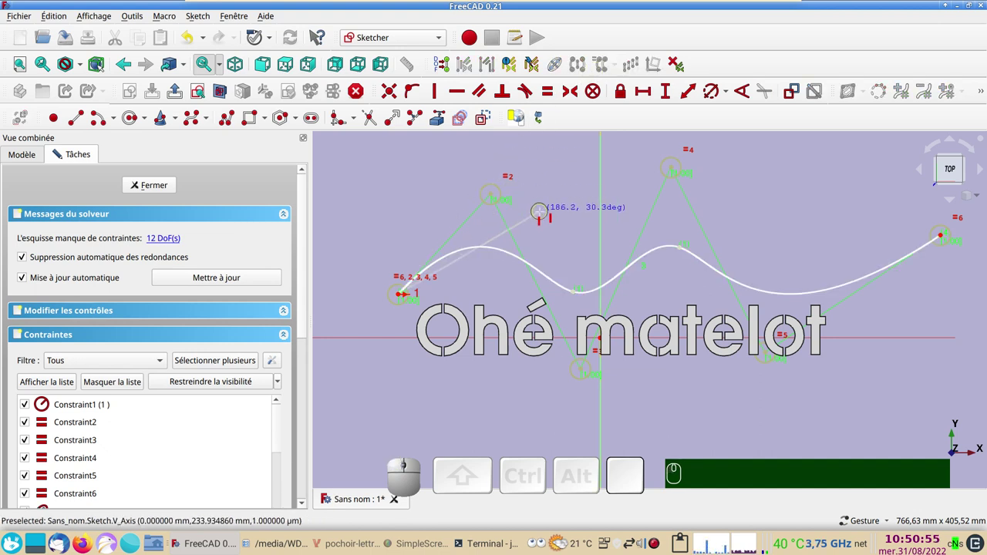
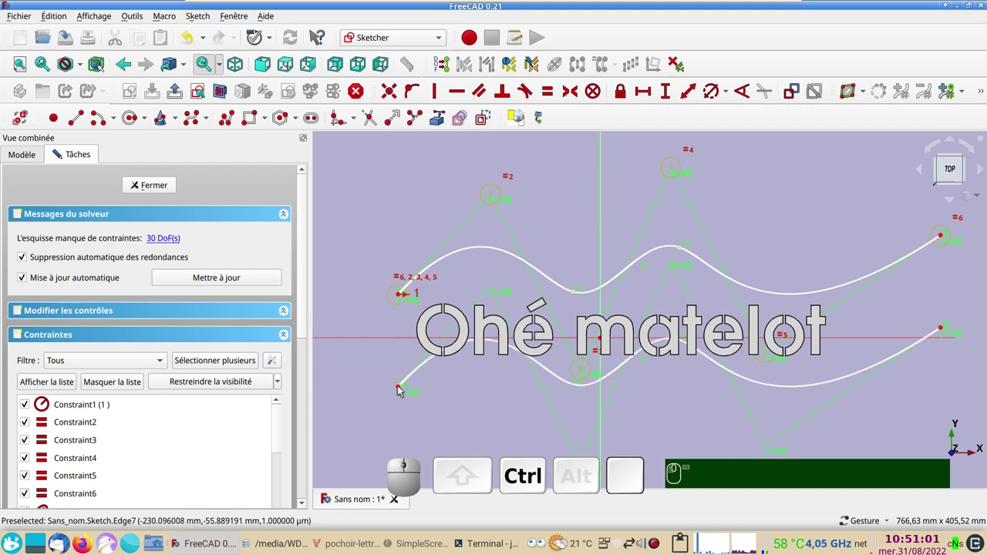
Position the copied lower spline below the text and start joining the spline ends with lines
right_click(434, 394)
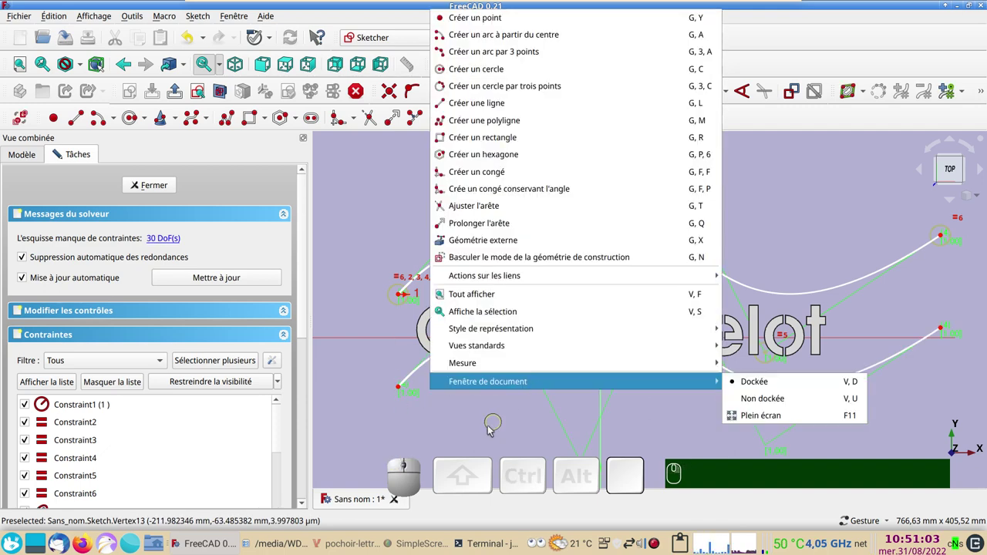
click(493, 431)
drag(553, 374, 853, 391)
drag(900, 362, 354, 215)
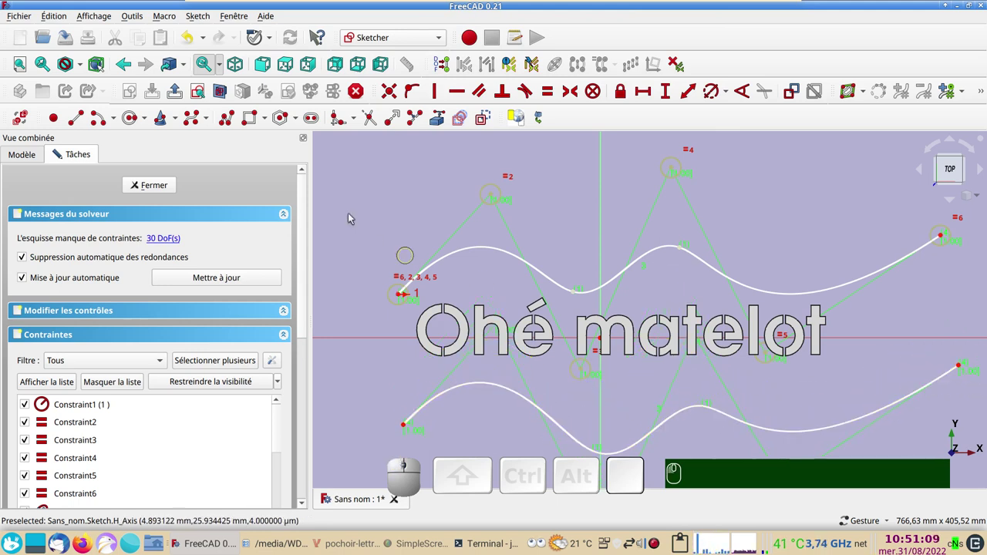
click(230, 123)
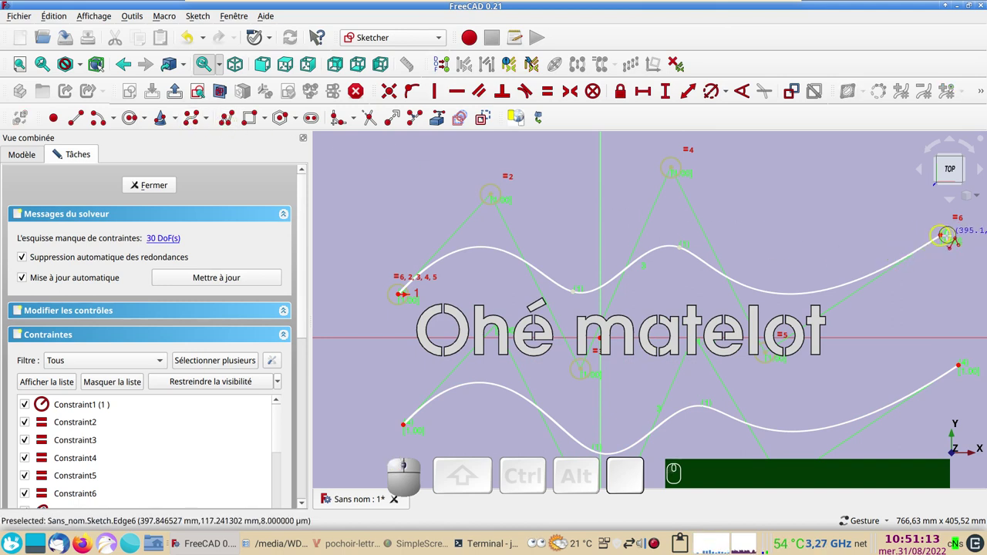
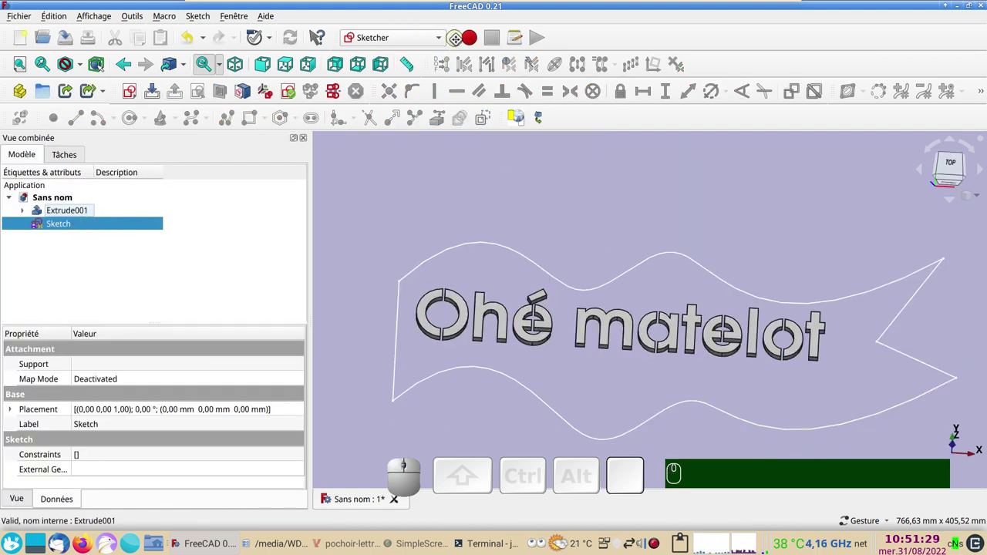
In the Part workbench, extrude the banner sketch into a plate
click(446, 43)
click(372, 237)
click(131, 92)
key(KP_2)
key(KP_Enter)
drag(695, 452, 277, 303)
click(61, 201)
Change the plate's forward extrusion length to 3 mm
click(111, 454)
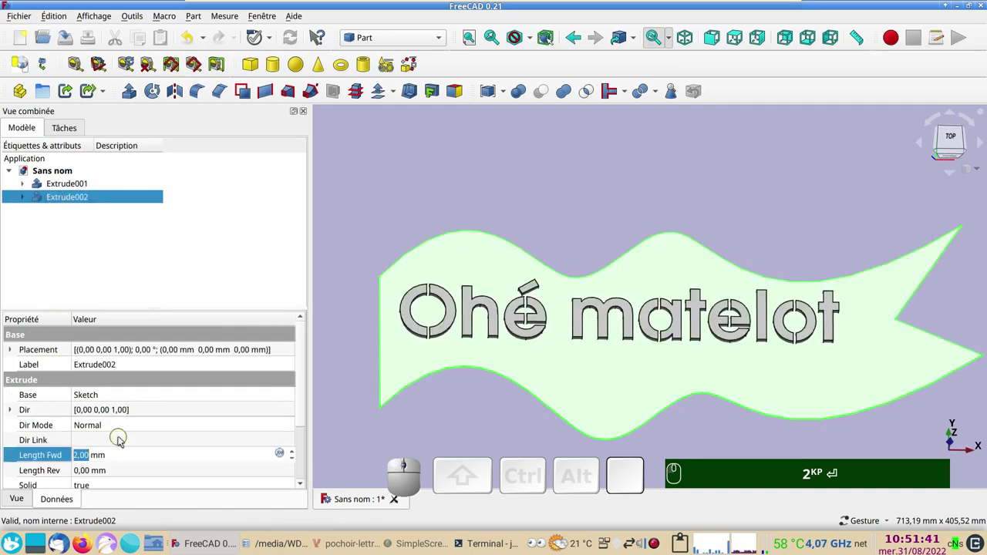
key(KP_3)
key(Return)
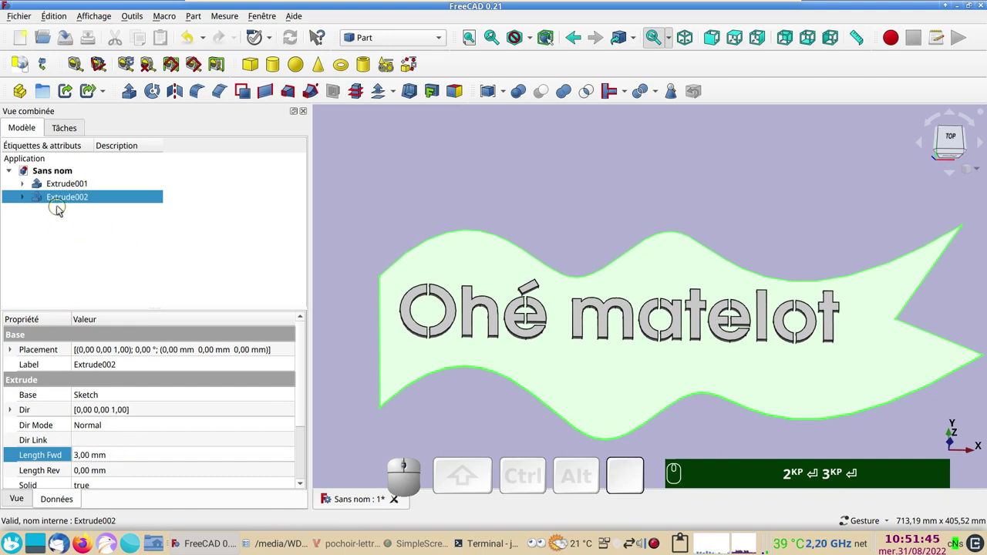
Cut the stencil letters through the banner plate with a Boolean cut (Cut001)
click(61, 198)
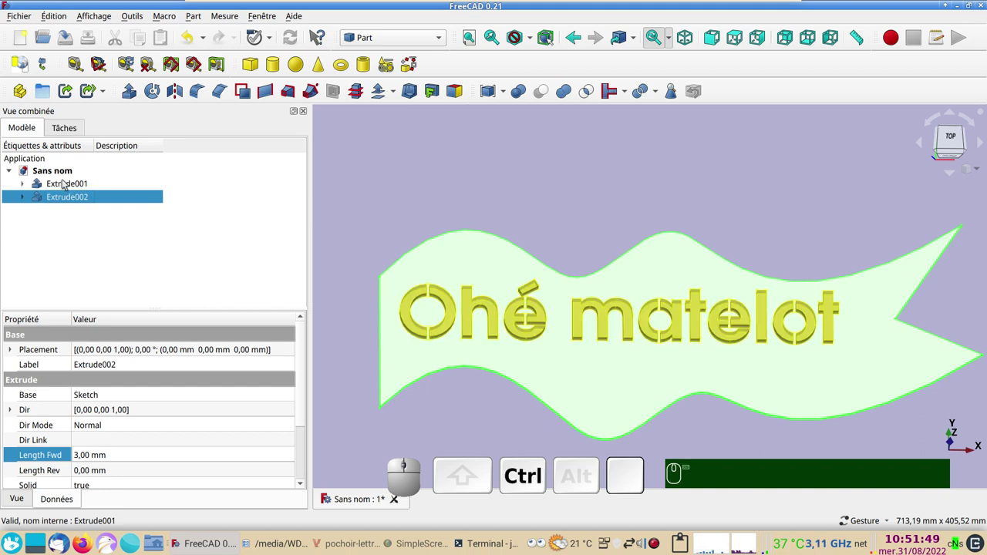
click(66, 184)
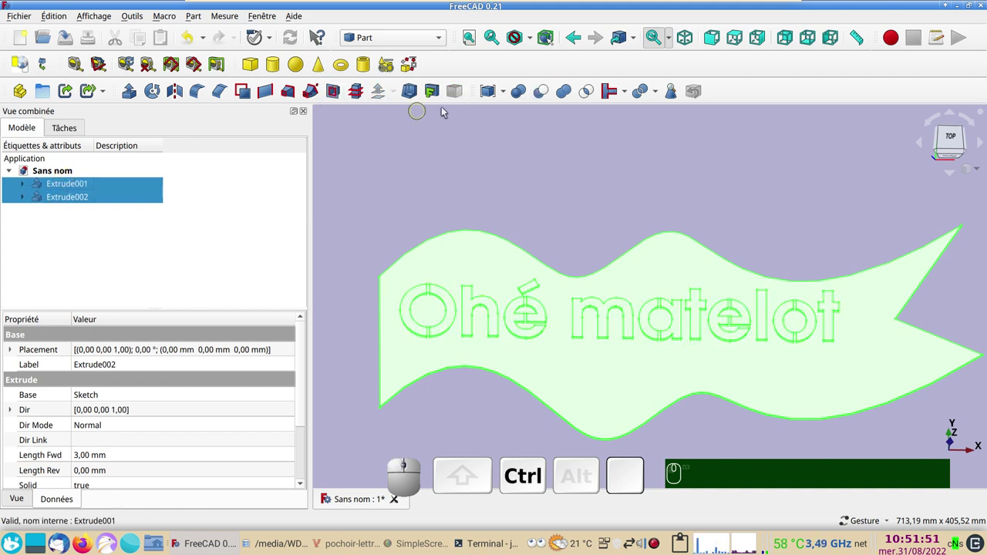
click(537, 93)
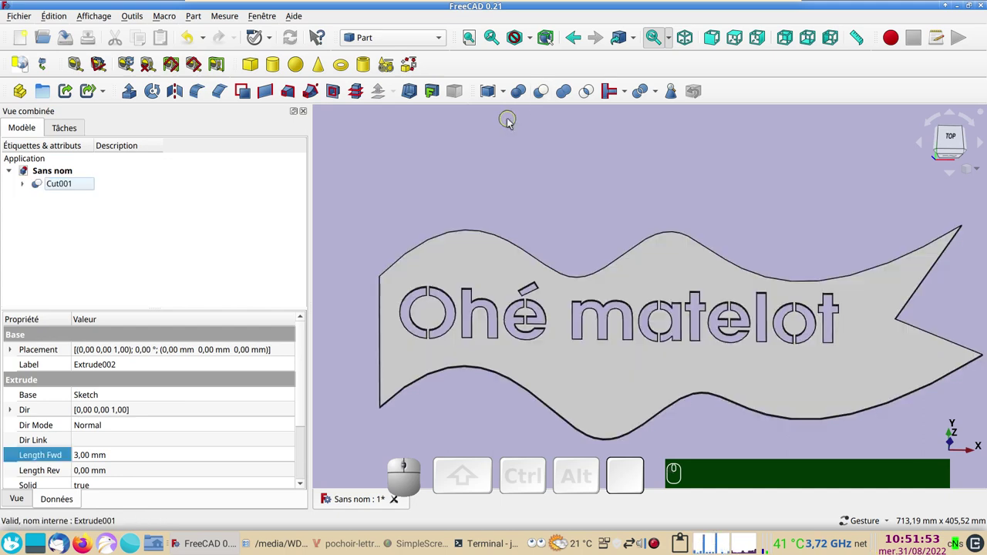